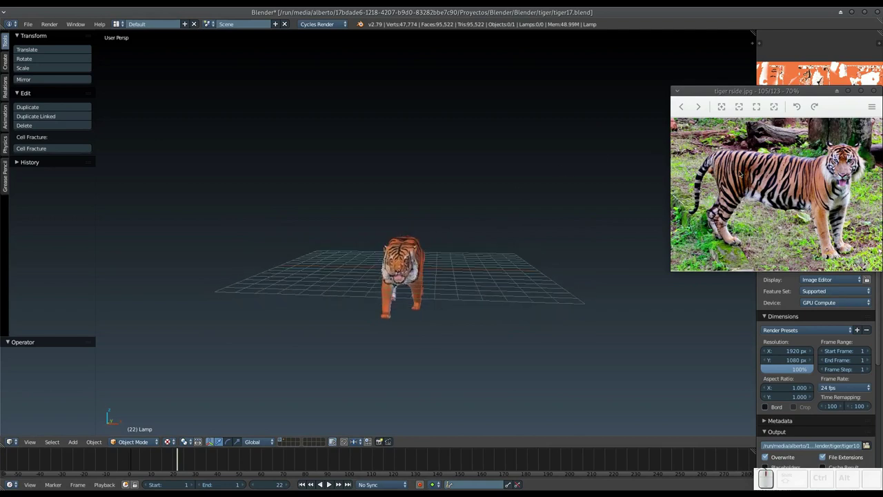
Step: Frame the viewport on the tiger and orbit down onto its striped back
middle_click(465, 224)
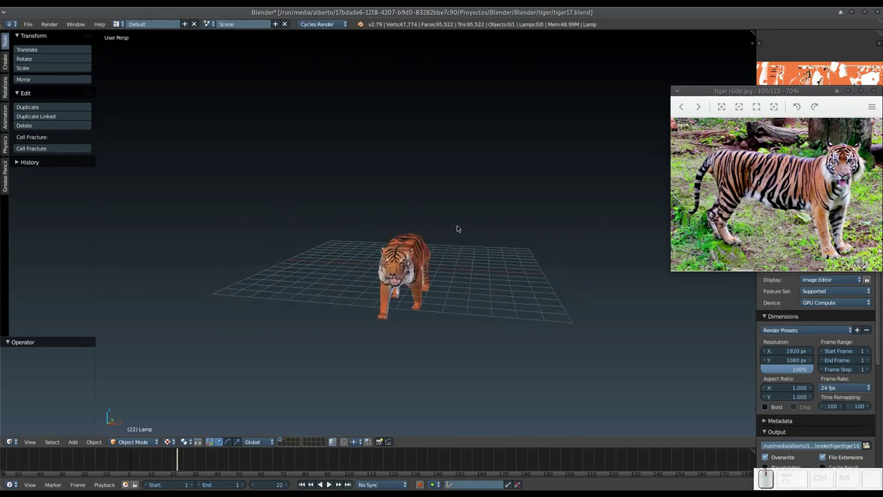
key("KP_Add")
left_click_drag(426, 294, 414, 281)
left_click_drag(414, 281, 400, 285)
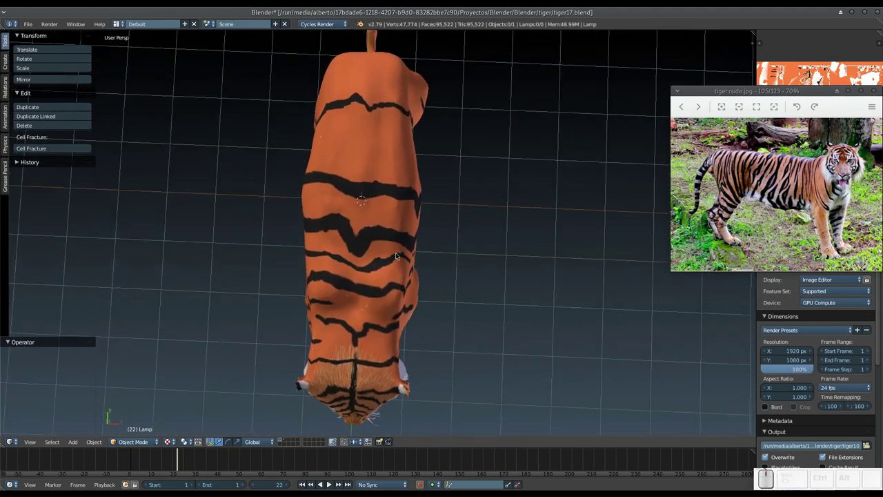
left_click_drag(406, 248, 395, 253)
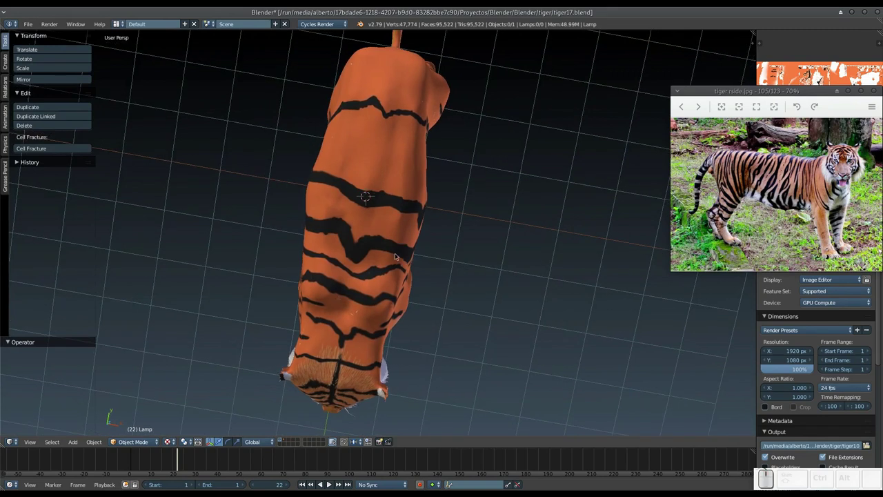
Step: Select the tiger and scale it to 0.9 along the X axis
right_click(373, 252)
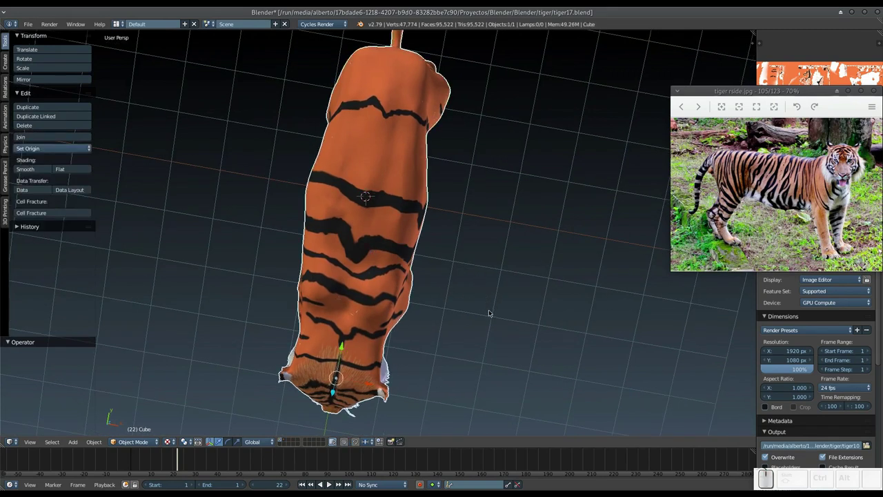
key("s")
key("x")
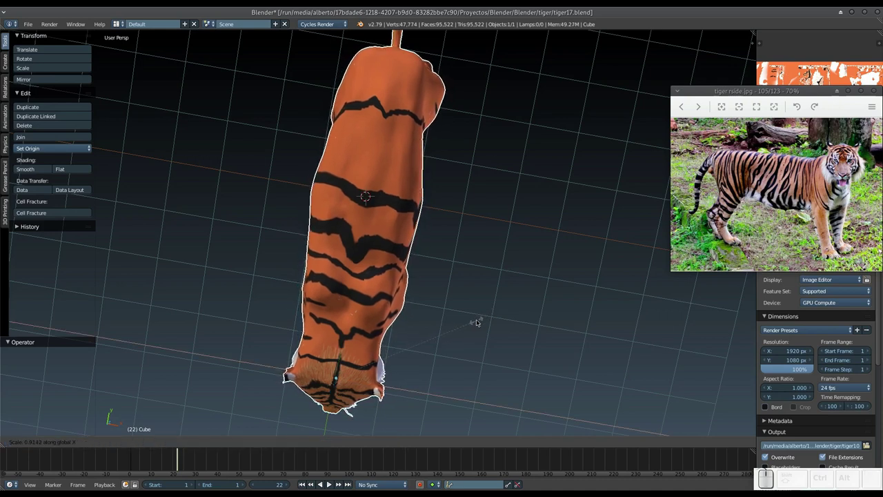
left_click(479, 323)
Step: Orbit around the tiger to inspect it from a side-on view
left_click_drag(455, 323, 457, 218)
left_click_drag(455, 220, 388, 234)
middle_click(388, 240)
middle_click(378, 247)
middle_click(401, 252)
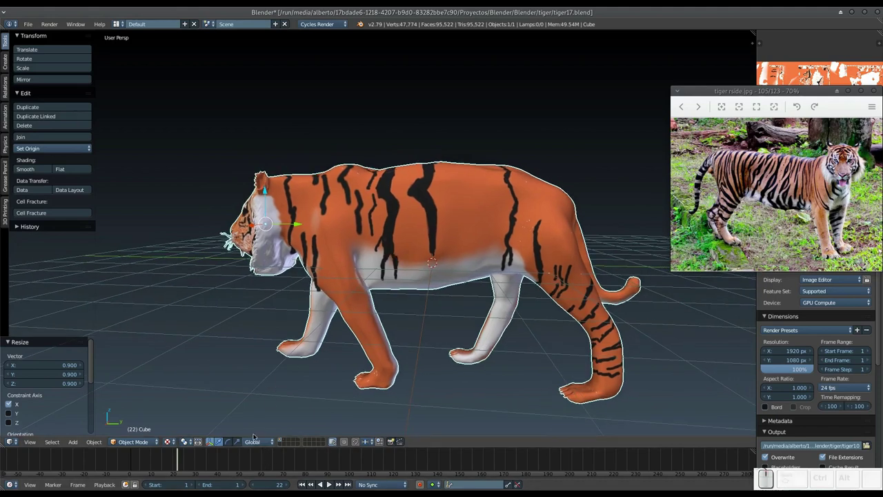
left_click_drag(307, 273, 287, 275)
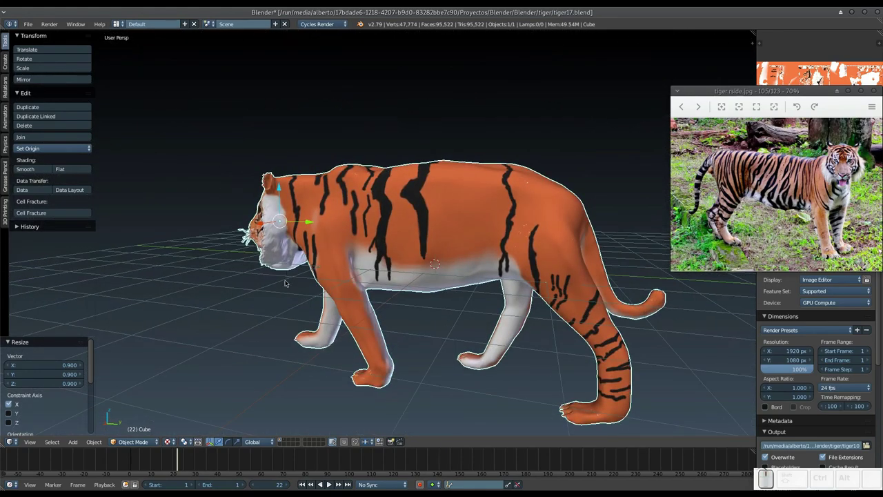
Step: Switch the tiger from Sculpt Mode into Texture Paint mode via the mode dropdown
left_click(138, 443)
left_click(145, 413)
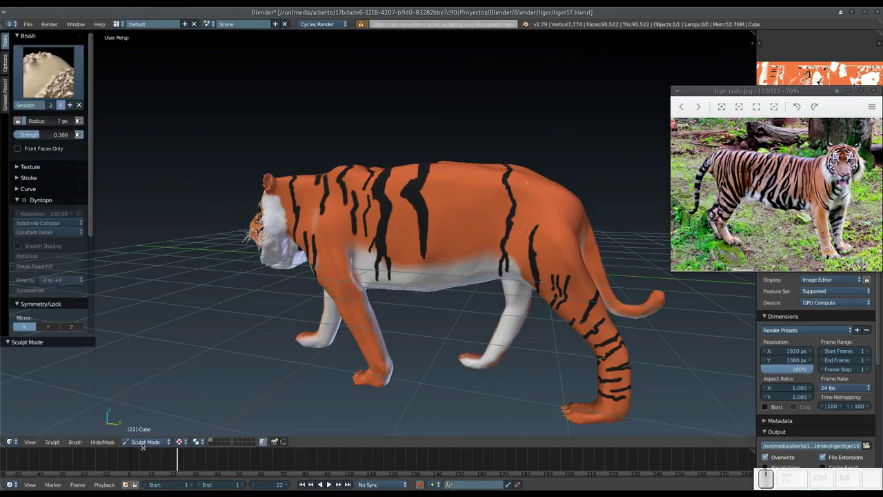
left_click(146, 447)
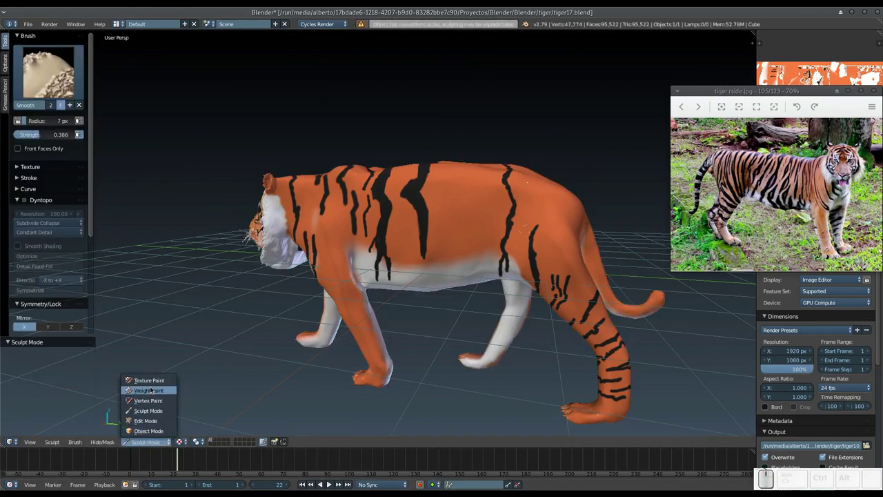
left_click(158, 384)
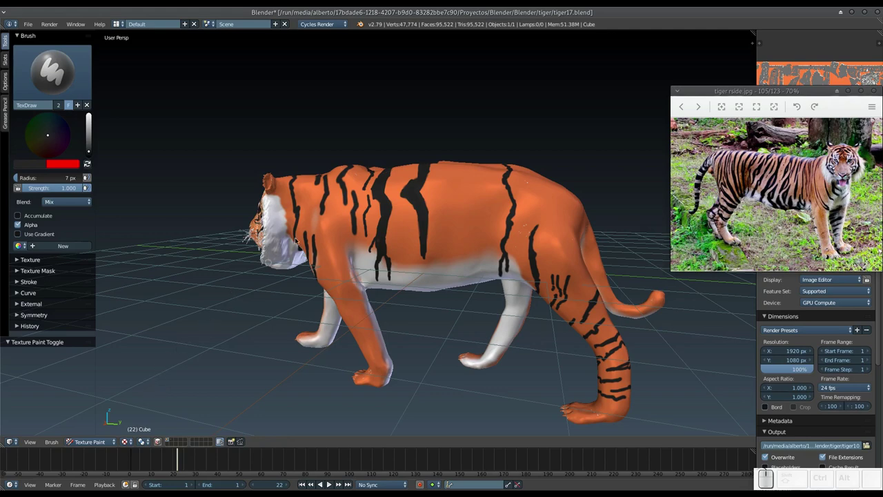
Step: Move above the tiger's back and paint two black stripes across it
left_click_drag(365, 190, 414, 267)
left_click_drag(416, 270, 422, 245)
left_click_drag(416, 236, 406, 260)
key("KP_Add")
middle_click(415, 278)
left_click(400, 259)
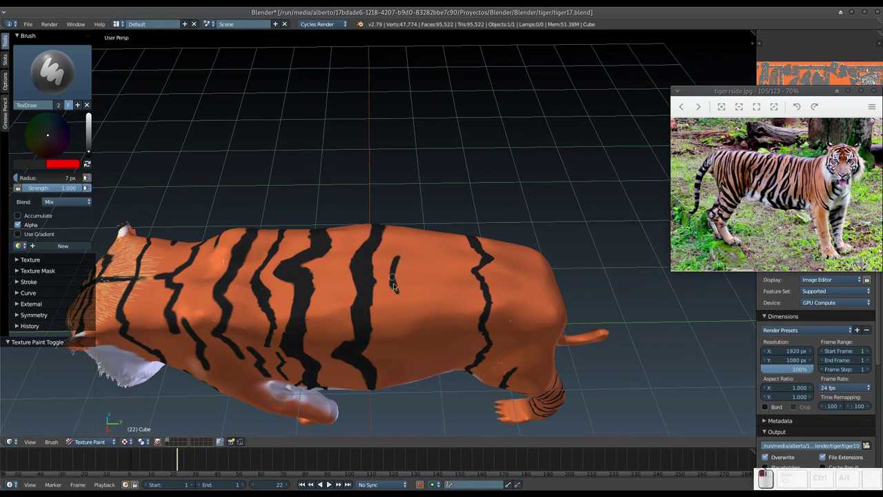
left_click_drag(411, 261, 390, 320)
left_click_drag(382, 301, 385, 271)
Step: Paint and touch up thin black stripes along the tiger's side
middle_click(397, 276)
left_click_drag(398, 285, 403, 245)
middle_click(403, 251)
left_click(404, 258)
left_click_drag(415, 231, 414, 240)
left_click(414, 239)
left_click_drag(405, 274, 408, 234)
Step: Paint black stripes running down the tiger's upper flank
middle_click(411, 247)
left_click_drag(408, 252, 399, 291)
middle_click(399, 280)
middle_click(400, 246)
left_click_drag(409, 209, 413, 274)
left_click(412, 280)
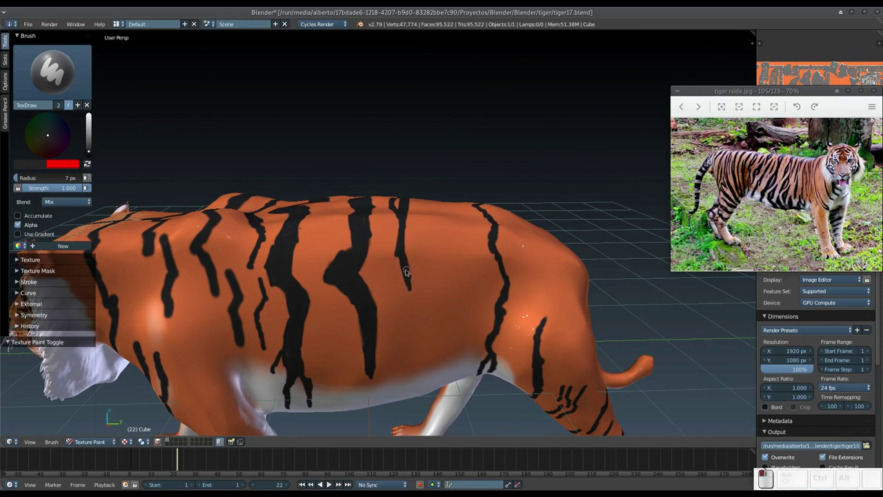
Step: From a side view, extend several flank stripes downward toward the white belly
left_click(415, 294)
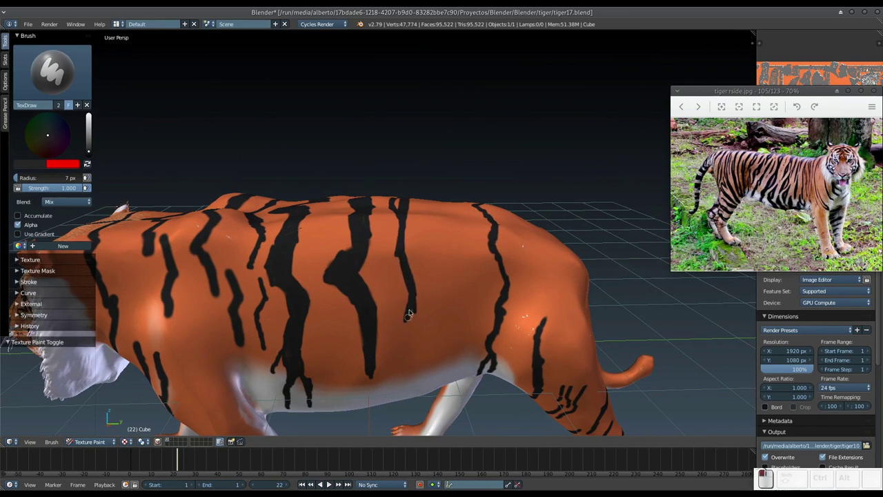
left_click_drag(412, 303, 416, 305)
left_click_drag(414, 303, 408, 343)
left_click_drag(404, 344, 371, 251)
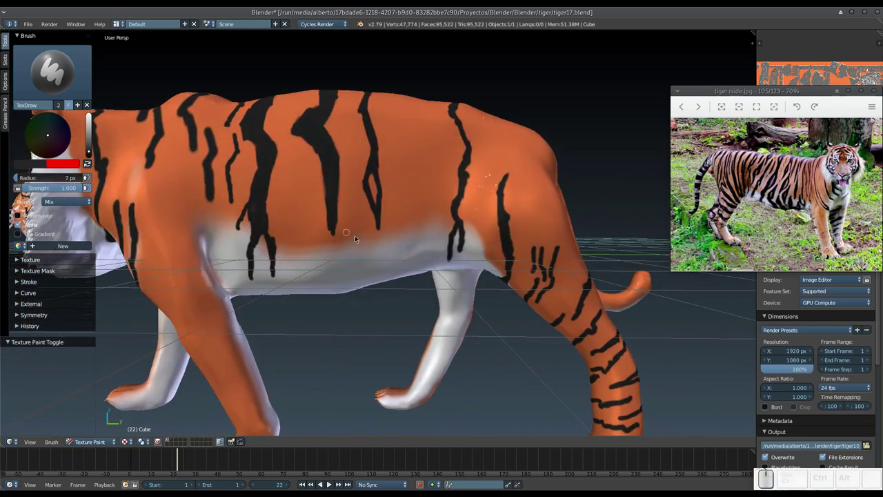
left_click(381, 211)
left_click_drag(378, 142, 372, 169)
left_click_drag(372, 167, 385, 191)
left_click(385, 187)
left_click(381, 159)
left_click_drag(381, 166, 381, 211)
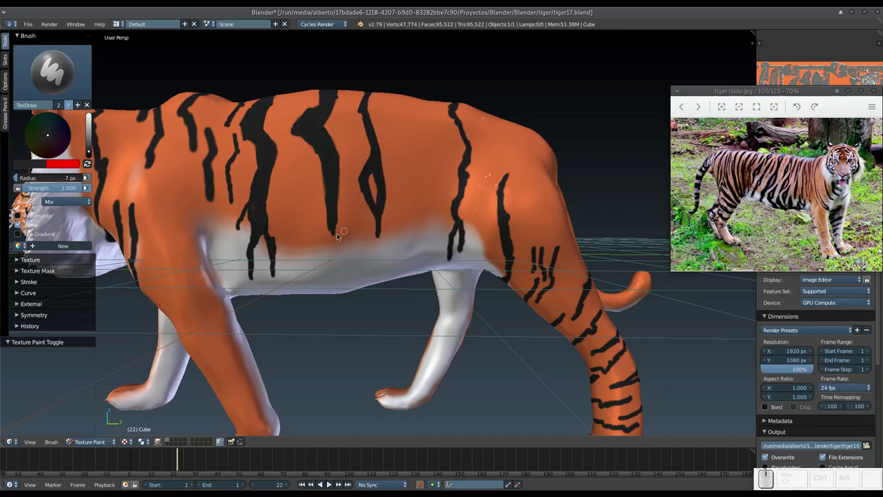
Step: Lengthen more flank stripes and paint onto the lower flank near the belly
left_click_drag(303, 248, 318, 232)
middle_click(317, 236)
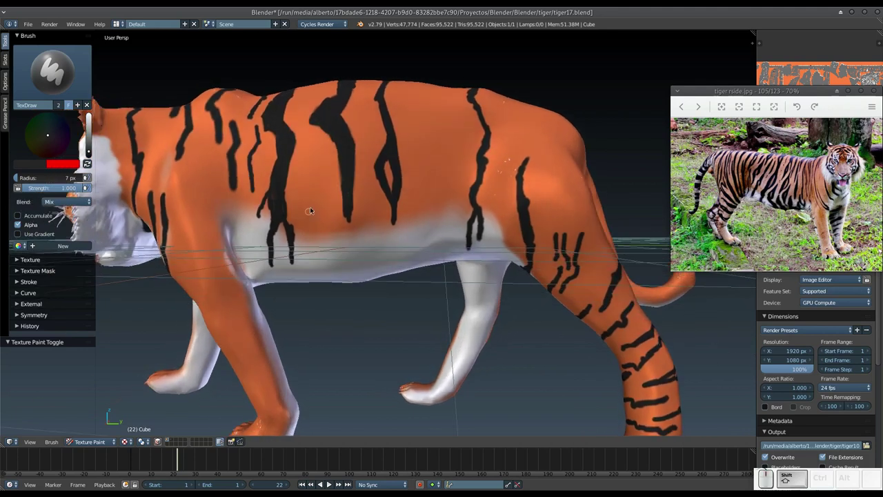
left_click_drag(318, 195, 316, 200)
left_click_drag(318, 198, 321, 196)
left_click_drag(320, 193, 311, 226)
middle_click(309, 222)
left_click_drag(320, 175, 334, 179)
left_click(326, 176)
middle_click(325, 192)
scroll("up", 3)
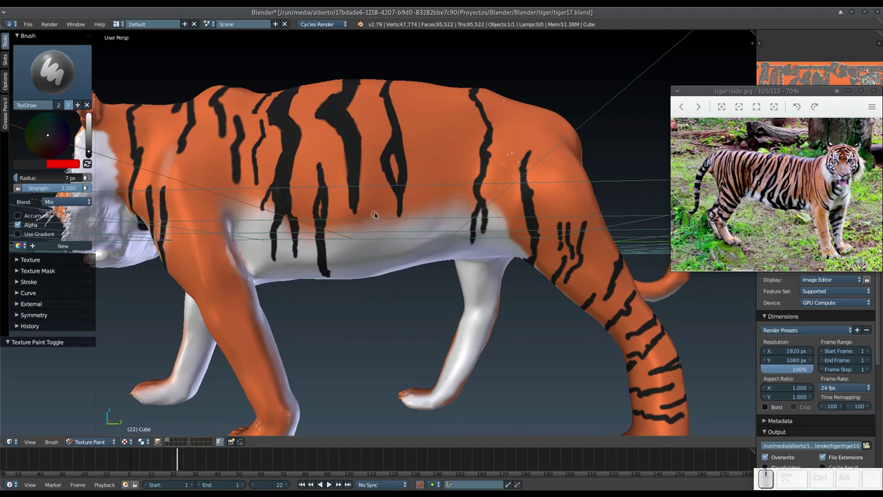
Step: Mark near the belly and orbit underneath to look up at the tiger's belly
left_click_drag(380, 210, 365, 242)
middle_click(363, 220)
left_click_drag(372, 175, 378, 203)
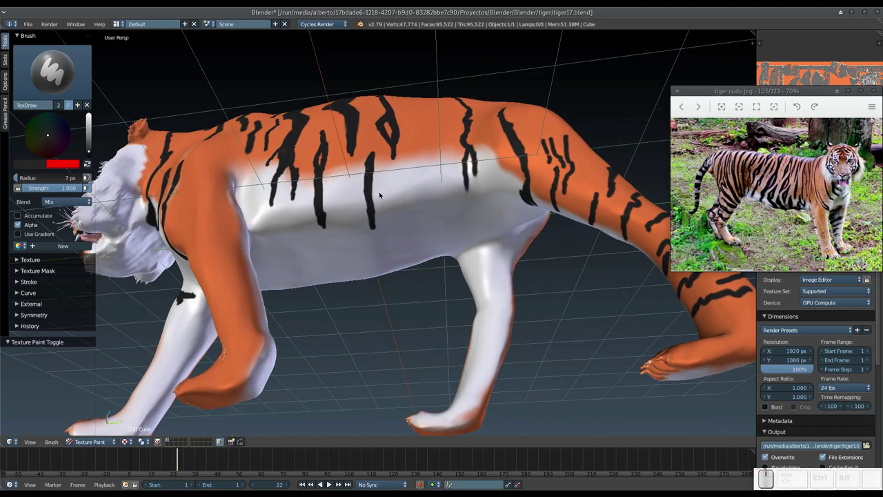
middle_click(397, 197)
middle_click(392, 220)
middle_click(395, 231)
middle_click(392, 228)
Step: Paint a forked black stripe onto the belly near the hind leg and fill it with dabs
left_click_drag(387, 211, 411, 220)
left_click(409, 217)
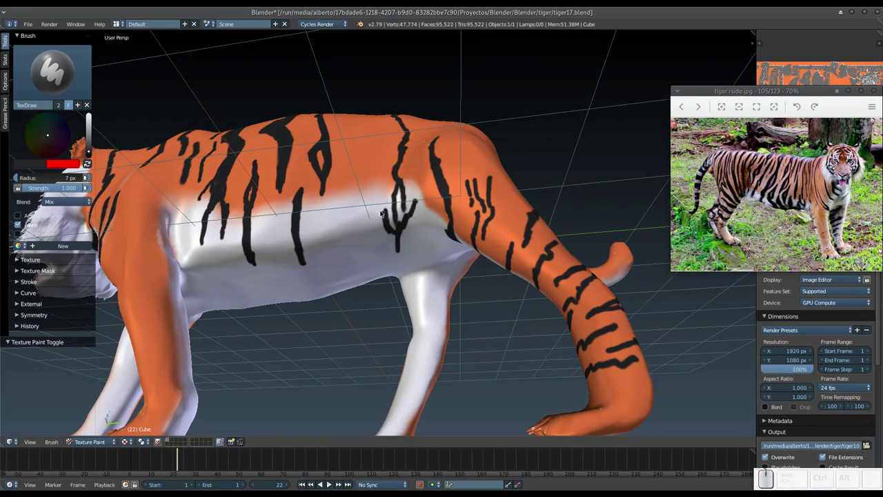
left_click_drag(386, 209, 402, 201)
middle_click(402, 201)
middle_click(396, 240)
left_click(384, 284)
left_click(359, 223)
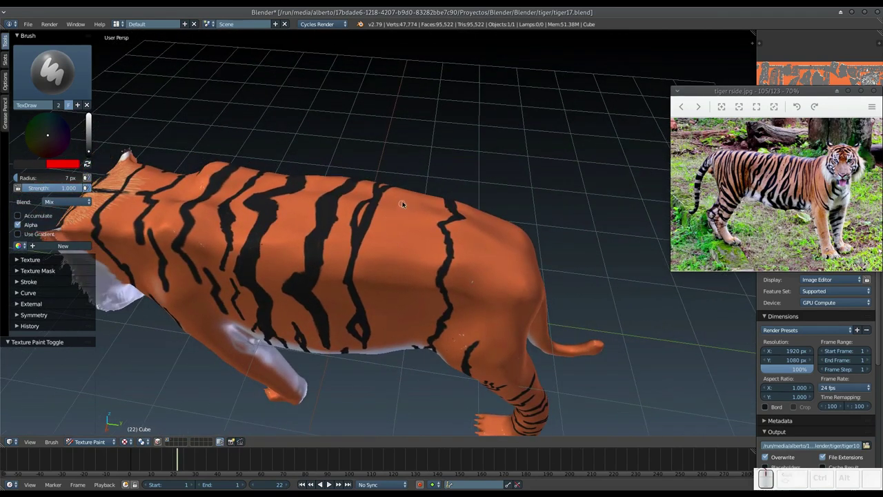
Step: Look down at the back and paint three black stripes across it
left_click_drag(404, 203, 399, 214)
left_click_drag(399, 214, 395, 232)
left_click_drag(393, 230, 390, 236)
left_click_drag(390, 232, 379, 286)
left_click_drag(384, 275, 379, 240)
scroll("up", 3)
middle_click(374, 263)
Step: Thicken the back stripes and paint new stripes along the rear of the back
left_click_drag(421, 212, 432, 205)
left_click_drag(428, 211, 433, 194)
scroll("up", 3)
scroll("up", 3)
left_click_drag(456, 164, 456, 185)
left_click_drag(457, 181, 459, 187)
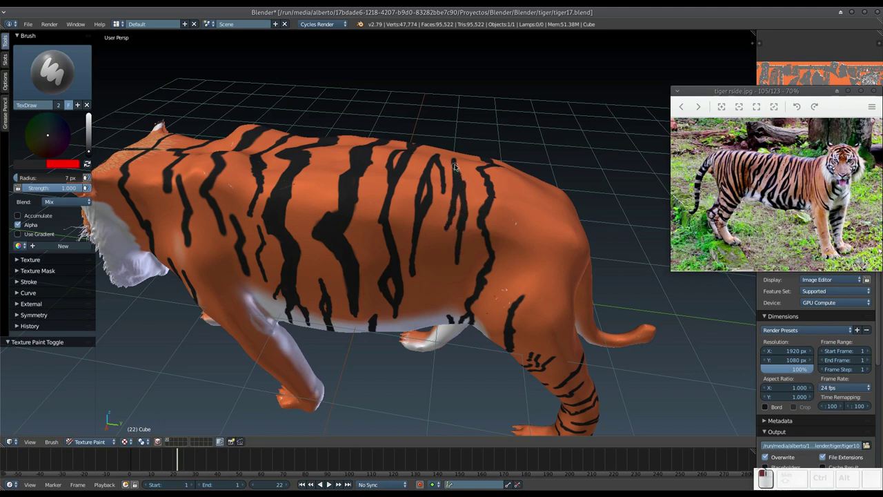
left_click_drag(447, 229, 416, 210)
left_click_drag(410, 193, 420, 225)
left_click_drag(420, 225, 430, 215)
left_click_drag(429, 216, 409, 244)
Step: Orbit to the side and paint stripes on the tiger's side and hindquarters
middle_click(409, 247)
left_click_drag(381, 224, 390, 262)
left_click_drag(400, 254, 374, 236)
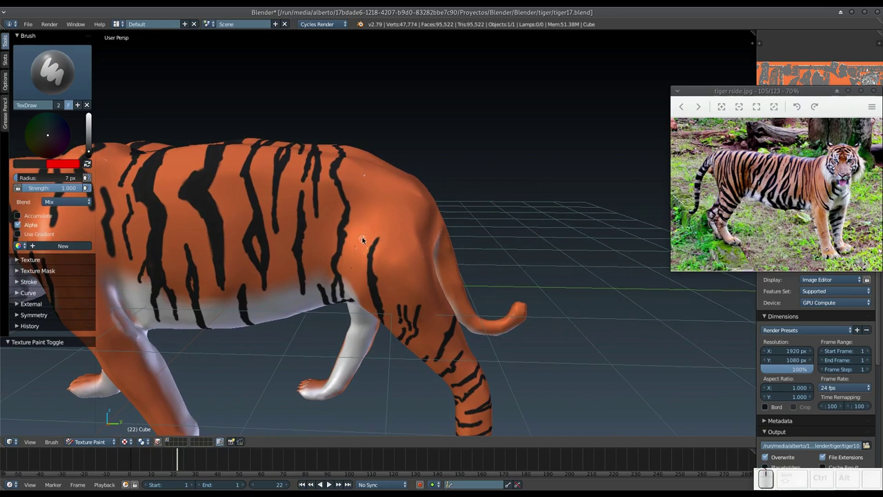
left_click_drag(362, 234, 344, 271)
middle_click(349, 253)
left_click_drag(368, 219, 369, 228)
left_click(373, 242)
middle_click(381, 228)
middle_click(380, 243)
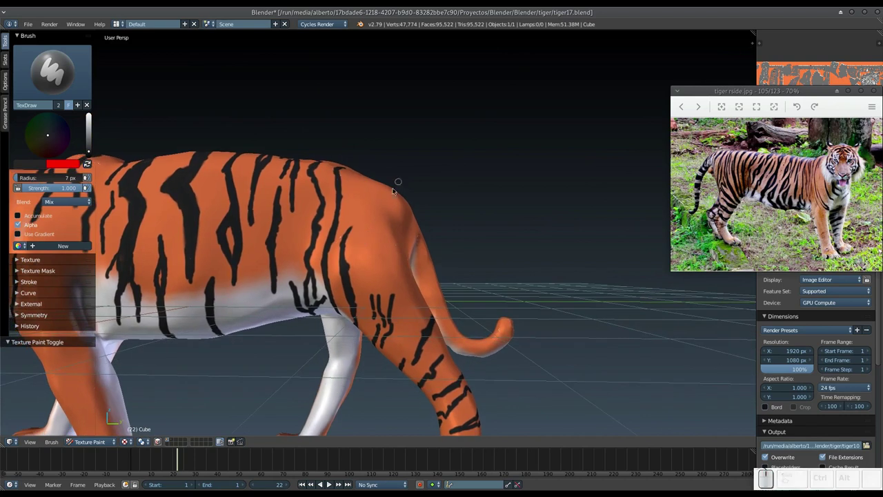
Step: Paint black stripes across the rump and down the hind leg
left_click(380, 190)
middle_click(381, 210)
left_click_drag(381, 193, 376, 246)
middle_click(378, 241)
left_click_drag(376, 211, 367, 244)
middle_click(364, 248)
middle_click(333, 205)
left_click_drag(335, 252, 339, 228)
left_click(340, 234)
left_click(331, 228)
Step: Orbit behind the hindquarters and add more black stripes across the rump
middle_click(336, 265)
middle_click(363, 249)
middle_click(374, 233)
middle_click(360, 238)
middle_click(374, 209)
middle_click(376, 203)
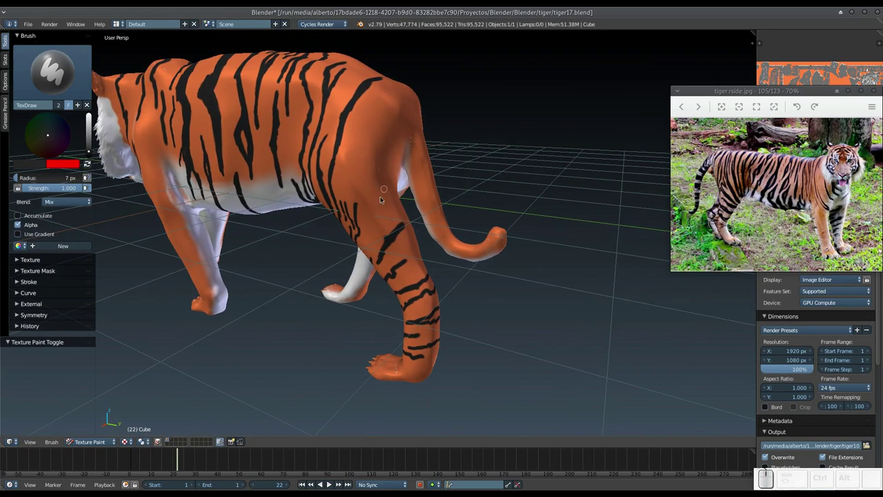
left_click_drag(379, 193, 366, 221)
middle_click(374, 214)
left_click_drag(378, 208, 378, 209)
middle_click(374, 220)
middle_click(367, 233)
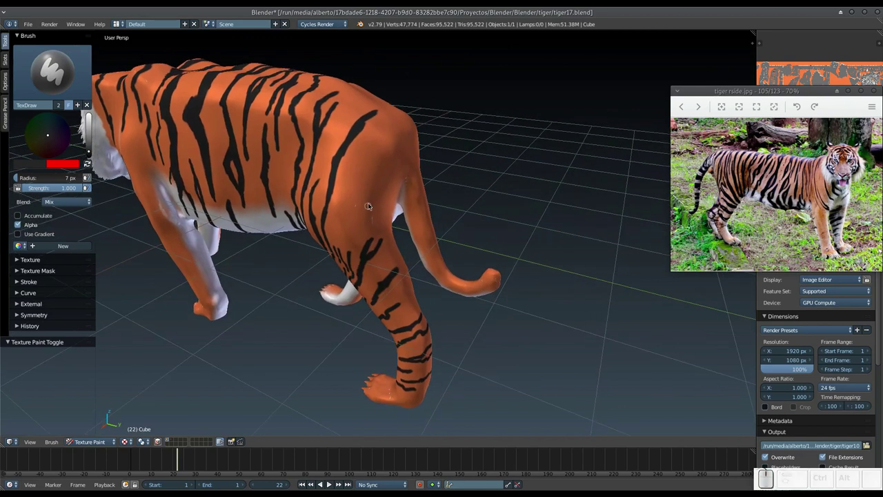
middle_click(364, 202)
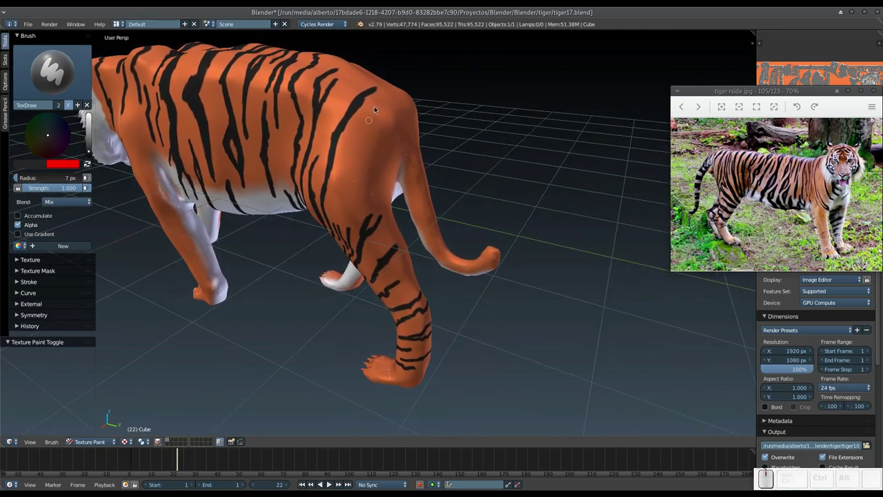
Step: Paint a first leg stripe and zoom the view in on the tiger's legs
left_click_drag(385, 101, 359, 150)
middle_click(362, 178)
scroll("up", 3)
middle_click(364, 222)
scroll("up", 3)
middle_click(340, 234)
scroll("up", 3)
middle_click(347, 259)
left_click(261, 287)
scroll("up", 3)
middle_click(267, 283)
Step: Paint black stripes banding the hind legs and the near foreleg
left_click_drag(256, 261, 281, 284)
left_click_drag(270, 299, 281, 313)
left_click_drag(284, 325, 301, 308)
left_click_drag(307, 328, 299, 296)
middle_click(298, 305)
left_click_drag(305, 324, 414, 264)
left_click_drag(501, 256, 487, 274)
left_click_drag(490, 271, 451, 296)
left_click_drag(458, 307, 447, 293)
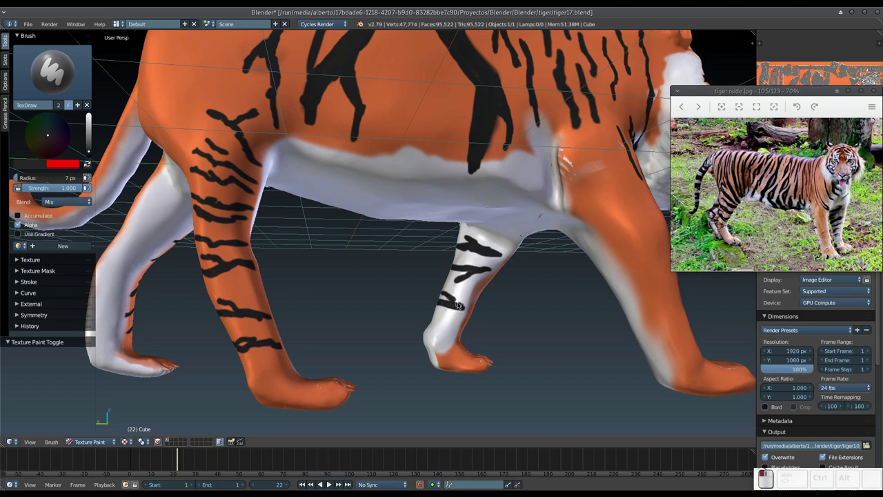
middle_click(442, 305)
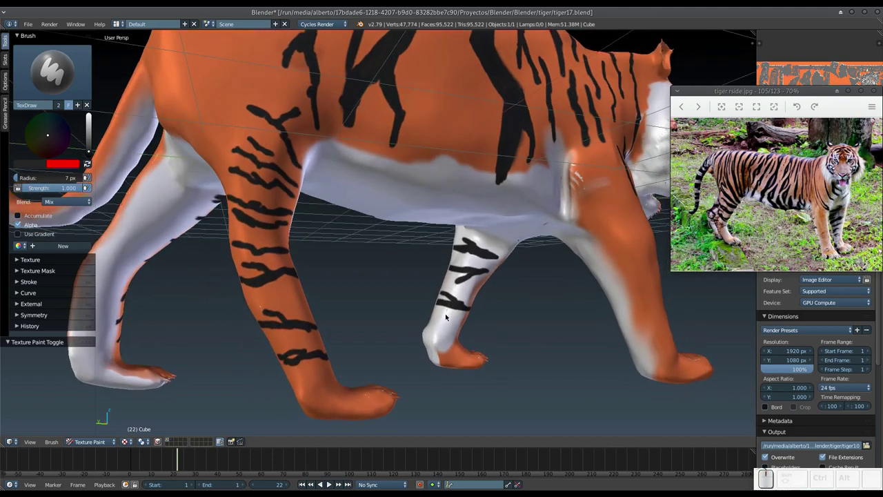
Step: Paint black stripes across the pale inner foreleg
left_click_drag(456, 330, 458, 313)
left_click_drag(462, 315, 367, 337)
left_click_drag(392, 343, 370, 269)
left_click_drag(364, 286, 340, 284)
left_click_drag(343, 285, 337, 333)
left_click_drag(337, 332, 329, 323)
left_click_drag(376, 326, 370, 314)
left_click_drag(378, 314, 406, 282)
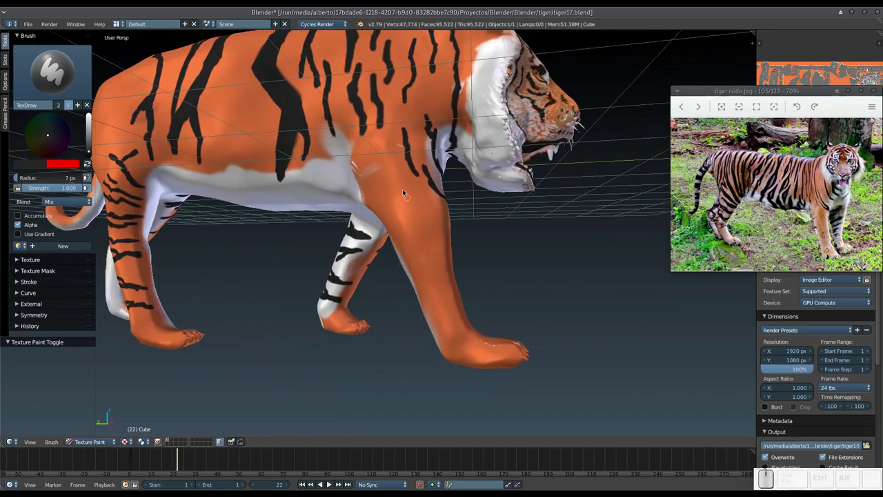
Step: Paint black stripes and dabs down the front of the forelegs from a front view
left_click_drag(380, 211, 380, 225)
middle_click(400, 214)
left_click_drag(432, 203, 443, 245)
left_click_drag(443, 241, 435, 276)
left_click_drag(434, 280, 465, 276)
left_click(459, 279)
left_click(429, 284)
middle_click(428, 286)
left_click_drag(426, 295, 421, 291)
left_click_drag(420, 290, 410, 294)
Step: Paint a chest stripe and more foreleg stripes, ending above the near paw
middle_click(410, 293)
left_click_drag(416, 263, 349, 255)
middle_click(356, 255)
middle_click(366, 192)
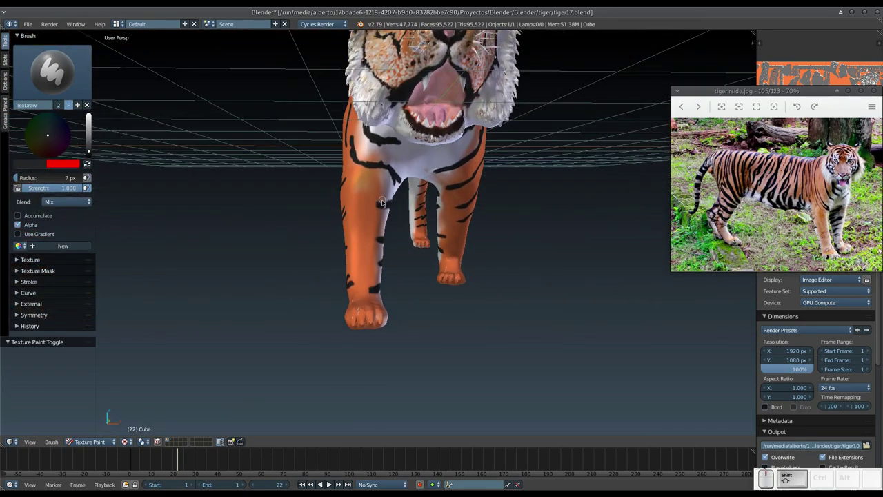
left_click_drag(383, 206, 387, 244)
left_click(385, 241)
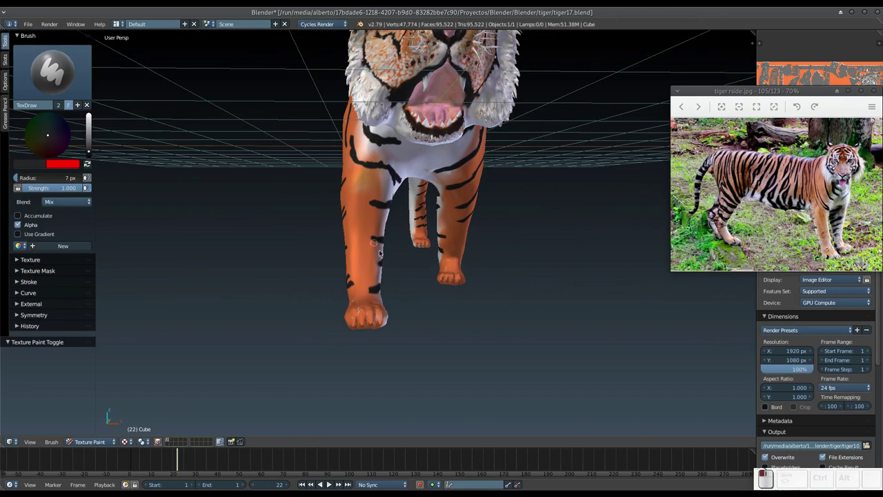
left_click(383, 264)
left_click(374, 290)
left_click_drag(419, 279, 440, 224)
left_click_drag(435, 227, 341, 308)
middle_click(332, 328)
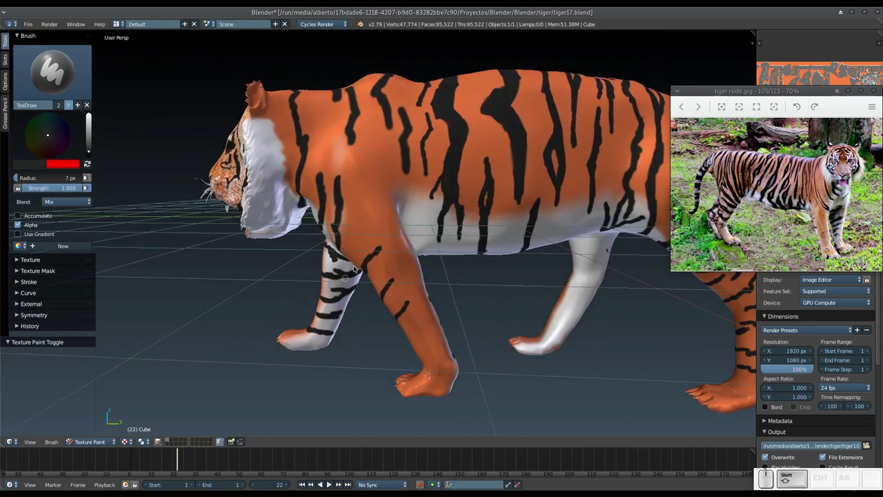
Step: Paint several long black stripes across gaps in the mid-flank
left_click(383, 250)
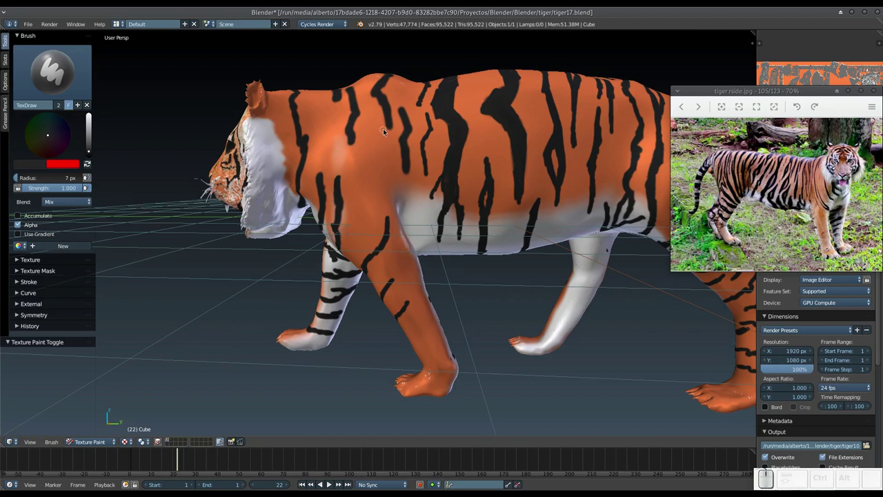
left_click_drag(389, 122, 390, 229)
left_click(390, 222)
left_click_drag(391, 291, 411, 316)
left_click_drag(411, 307, 417, 297)
left_click_drag(422, 341, 416, 343)
middle_click(424, 312)
middle_click(405, 298)
left_click_drag(417, 284, 493, 247)
middle_click(462, 257)
middle_click(498, 225)
left_click_drag(418, 242, 392, 227)
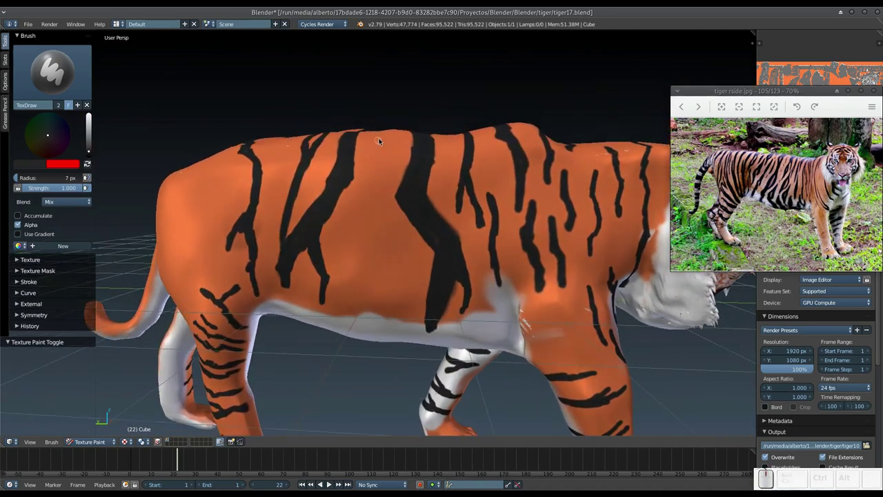
Step: Add short flank strokes near the back, undoing one misplaced stripe with Ctrl+Z
middle_click(383, 167)
left_click_drag(393, 156, 395, 154)
middle_click(389, 178)
left_click(394, 190)
middle_click(399, 202)
left_click_drag(395, 140, 393, 145)
left_click_drag(397, 142, 389, 209)
key("ctrl+z")
left_click_drag(388, 210, 385, 216)
left_click(383, 219)
Step: Paint thin stripes down the middle of the flank reaching the white belly
left_click_drag(384, 211, 385, 235)
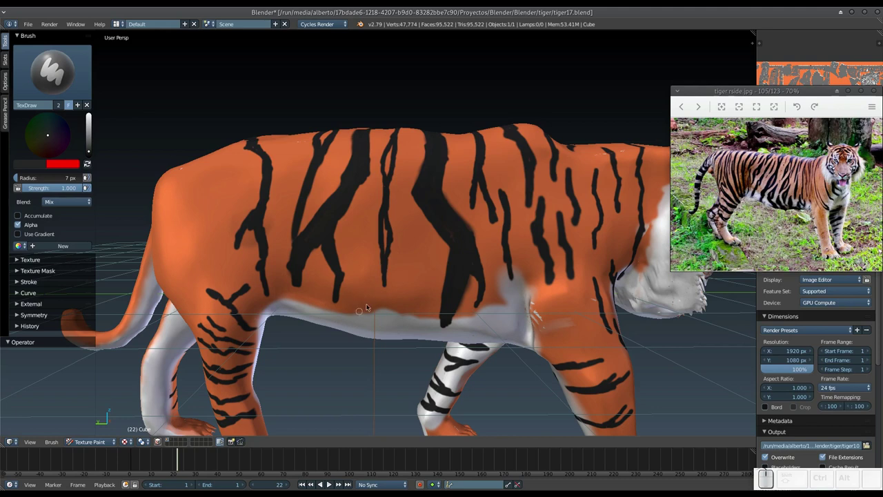
left_click_drag(381, 297, 384, 211)
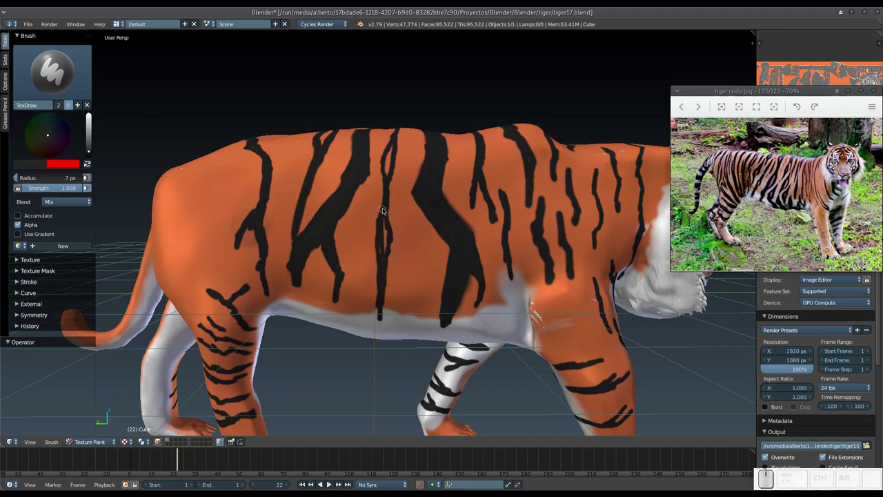
left_click_drag(387, 217, 389, 217)
left_click_drag(395, 137, 398, 141)
left_click_drag(401, 142, 390, 180)
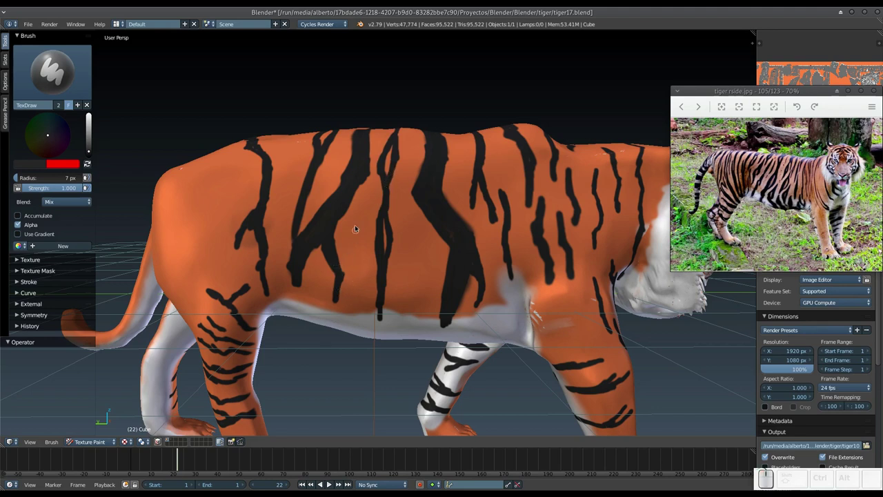
left_click_drag(374, 185, 364, 253)
left_click_drag(363, 252, 353, 302)
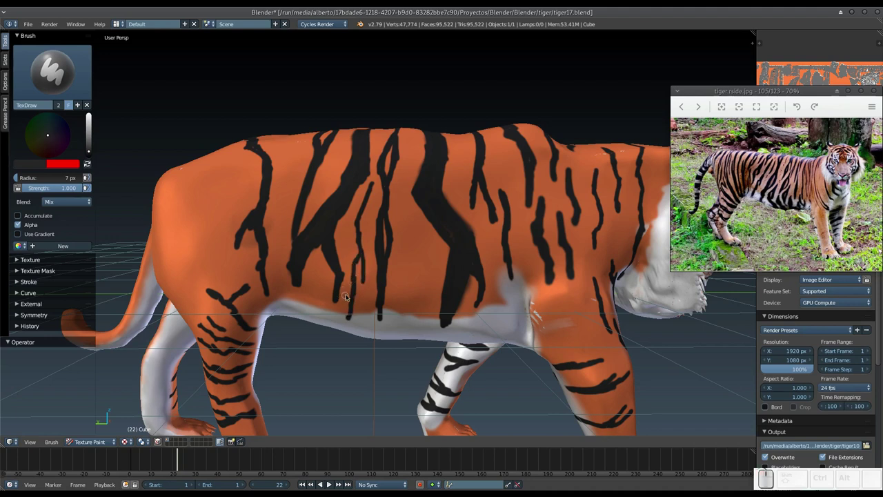
left_click_drag(363, 254, 366, 208)
left_click_drag(373, 185, 372, 260)
middle_click(422, 275)
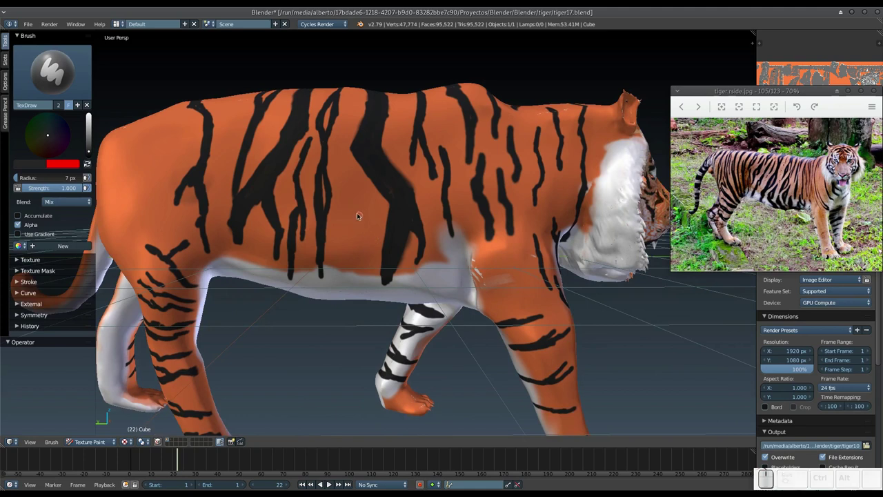
Step: Finish two flank strokes, then paint stripes across the back from above
left_click_drag(360, 214, 356, 221)
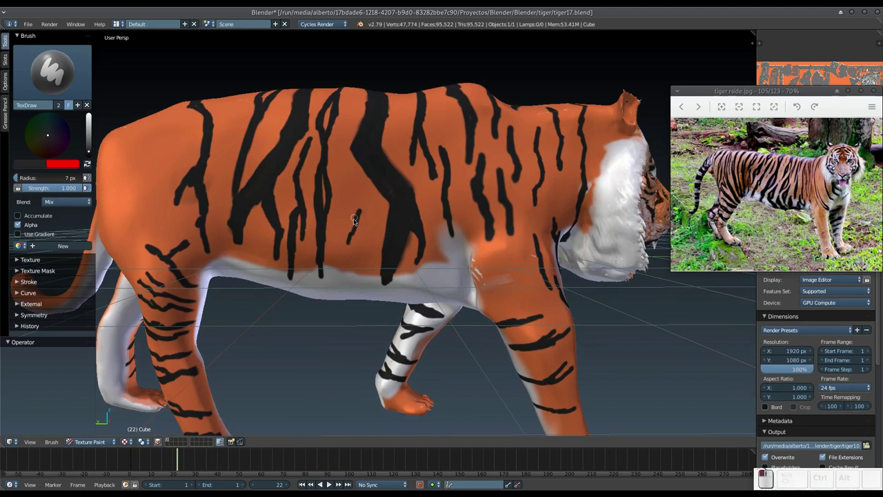
left_click_drag(363, 213, 354, 270)
middle_click(353, 252)
scroll("up", 3)
left_click_drag(350, 187, 372, 203)
left_click_drag(387, 182, 423, 206)
left_click_drag(419, 189, 375, 235)
left_click_drag(336, 264, 339, 275)
Step: Paint more black stripes over the back running onto the rump
middle_click(358, 277)
left_click_drag(318, 178, 318, 171)
left_click_drag(312, 165, 341, 254)
left_click_drag(336, 250, 323, 224)
left_click_drag(294, 186, 295, 220)
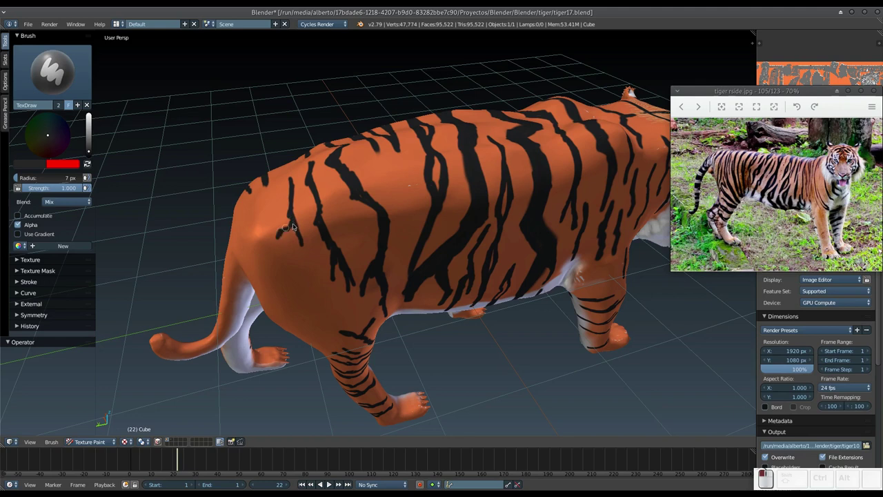
left_click_drag(299, 222, 318, 270)
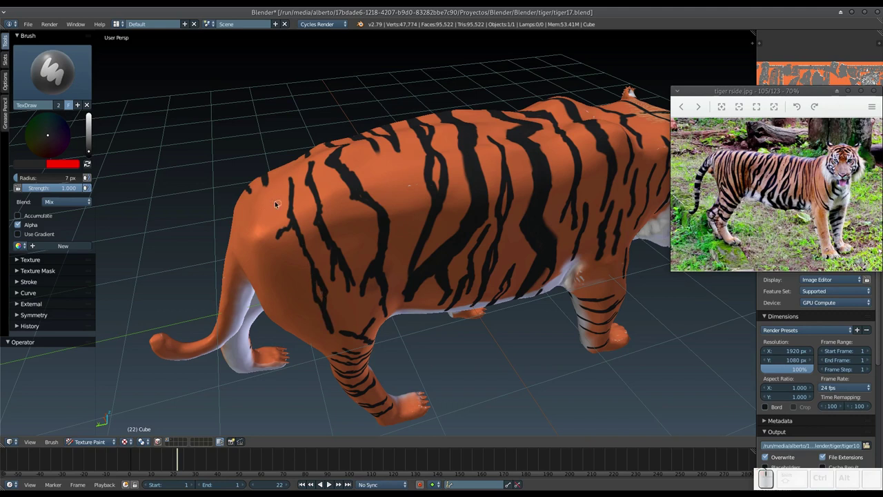
left_click_drag(273, 209, 275, 272)
Step: Paint stripes and dabs on the rump and rear thigh from behind
middle_click(274, 261)
left_click_drag(287, 208, 307, 266)
left_click_drag(306, 267, 292, 212)
left_click_drag(290, 206, 288, 197)
left_click_drag(267, 181, 281, 170)
left_click_drag(275, 170, 317, 285)
left_click(315, 282)
left_click(295, 272)
left_click_drag(286, 258, 372, 276)
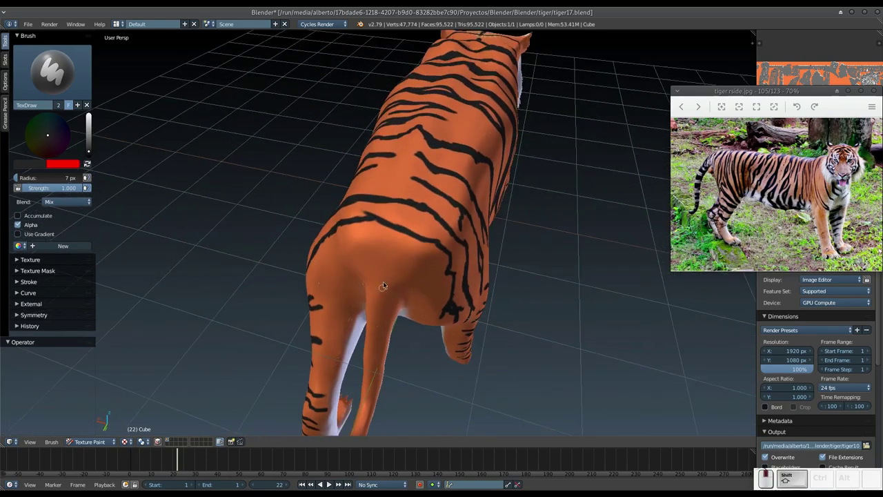
Step: Turn to the underside and paint the first black strokes down and across the belly
middle_click(408, 290)
middle_click(423, 280)
left_click_drag(403, 267, 394, 302)
left_click_drag(392, 300, 394, 331)
left_click_drag(399, 325, 403, 365)
left_click_drag(396, 361, 396, 347)
left_click_drag(388, 332, 363, 261)
left_click_drag(377, 273, 345, 228)
Step: Dab and extend black stripes across the belly, including one long stroke along its length
left_click(352, 162)
left_click(336, 191)
left_click_drag(318, 216, 290, 219)
left_click_drag(295, 224, 273, 223)
left_click_drag(278, 225, 270, 206)
left_click_drag(267, 212, 284, 231)
left_click_drag(296, 241, 496, 224)
left_click_drag(497, 240, 484, 257)
left_click(482, 258)
Step: Paint black rings around the tail and a stroke running from the tail toward the body
middle_click(480, 261)
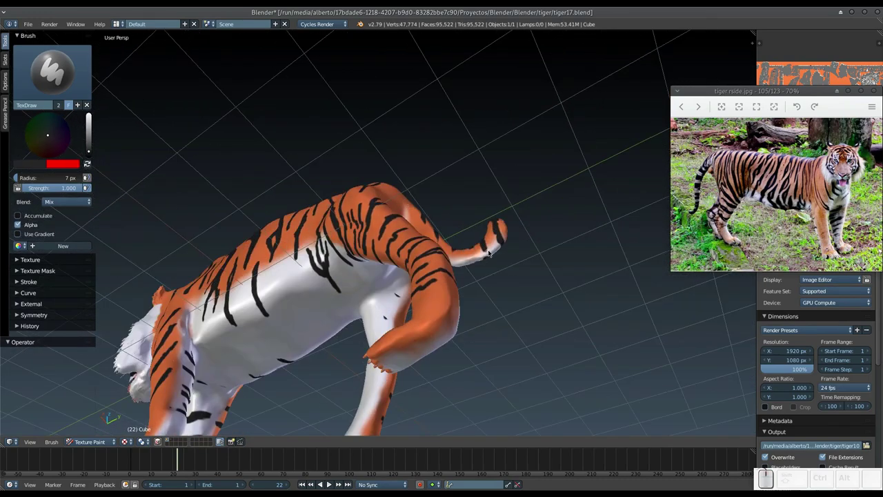
left_click(487, 250)
left_click_drag(478, 246, 476, 245)
middle_click(471, 248)
left_click(476, 248)
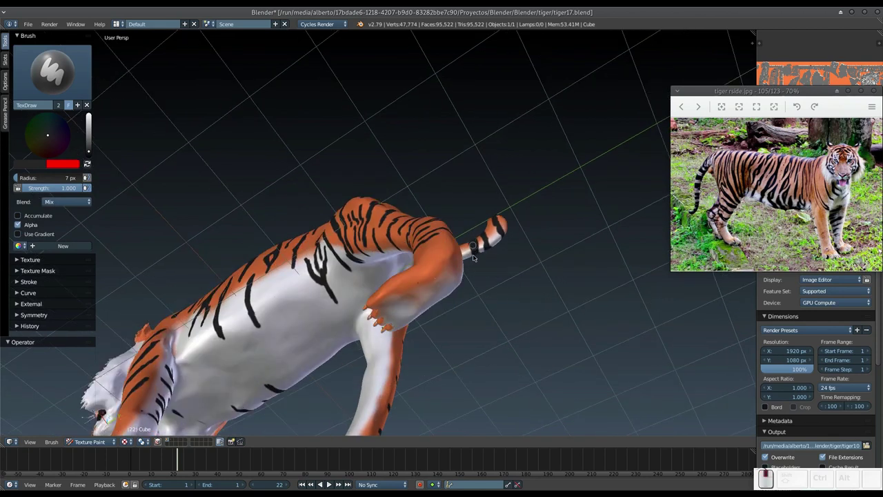
left_click_drag(453, 260, 443, 264)
left_click_drag(443, 264, 311, 209)
left_click_drag(312, 213, 324, 203)
Step: Paint a chain of black stripes along the underside toward the hindquarters
middle_click(324, 204)
left_click_drag(333, 186, 343, 182)
left_click_drag(344, 185, 352, 188)
left_click_drag(352, 189, 424, 219)
left_click_drag(428, 206, 437, 229)
left_click_drag(438, 222, 457, 220)
left_click(455, 225)
left_click_drag(446, 229, 477, 263)
left_click_drag(451, 211, 419, 249)
left_click_drag(424, 236, 464, 218)
left_click_drag(463, 210, 477, 232)
Step: Add further black dabs and short stripes on the rear underside
middle_click(472, 227)
left_click_drag(476, 228, 476, 254)
left_click_drag(476, 249, 490, 282)
left_click(490, 290)
middle_click(488, 273)
middle_click(477, 250)
left_click(434, 264)
left_click(499, 278)
left_click_drag(392, 341, 374, 346)
Step: Paint vertical black strokes on the underside, touching them up from several angles
middle_click(423, 339)
left_click_drag(402, 206, 401, 215)
left_click_drag(400, 224, 398, 187)
left_click_drag(397, 190, 404, 268)
middle_click(400, 246)
left_click_drag(420, 266, 423, 271)
middle_click(426, 267)
left_click_drag(429, 278, 425, 283)
middle_click(426, 283)
Step: Paint a slanted stripe mid-belly, one near the hind leg and a long stripe across the white belly
left_click(385, 262)
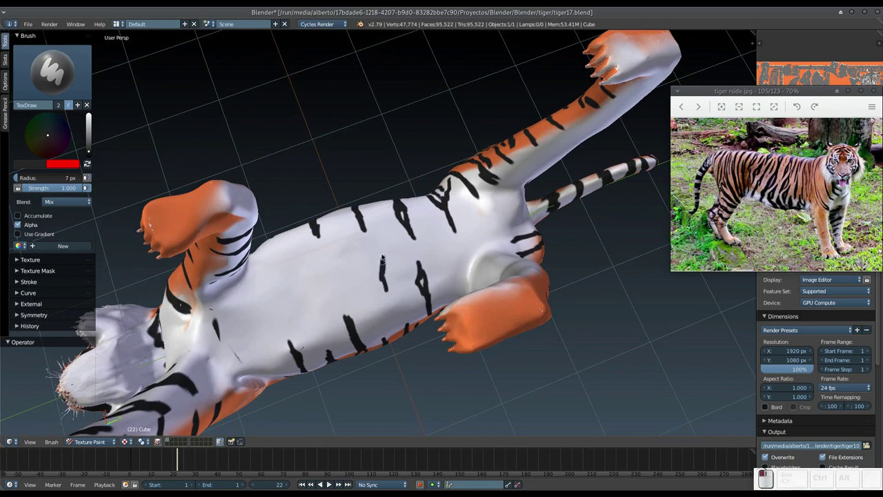
left_click_drag(386, 254, 392, 288)
middle_click(394, 284)
left_click(387, 270)
left_click_drag(370, 220, 369, 214)
left_click_drag(369, 214, 384, 247)
middle_click(398, 263)
middle_click(459, 272)
left_click_drag(429, 288, 414, 266)
left_click(335, 292)
left_click_drag(338, 290, 437, 256)
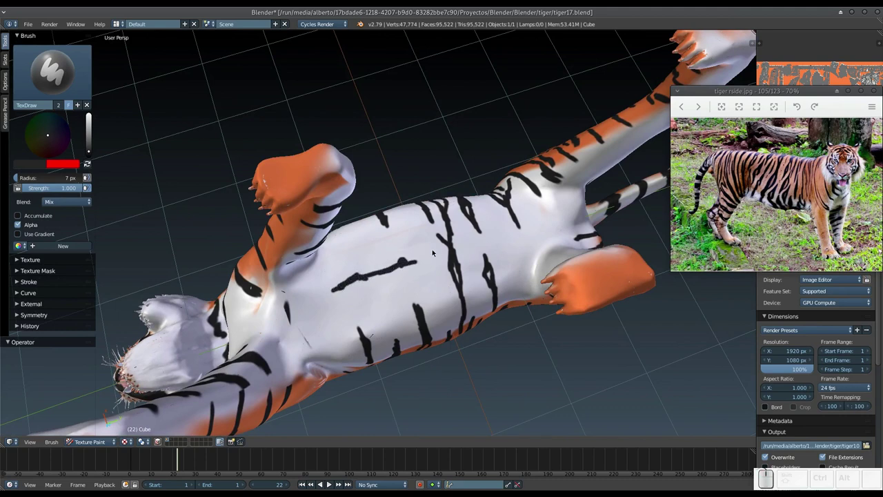
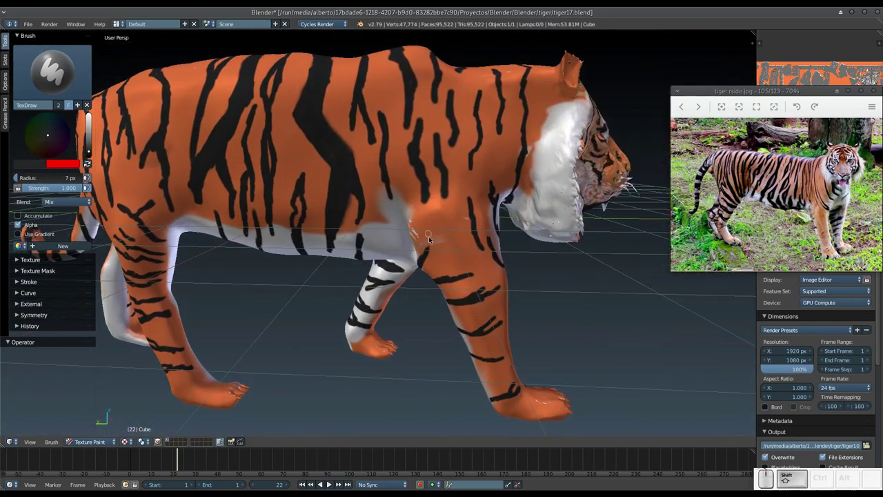
Step: Paint and touch up short black stripes along the tiger's flank
left_click_drag(438, 238, 419, 240)
middle_click(423, 239)
left_click_drag(441, 189, 430, 212)
middle_click(426, 215)
left_click_drag(442, 211, 442, 224)
left_click(440, 220)
left_click(450, 221)
Step: Paint black stripes on the shoulder and front leg, then across the far flank
middle_click(462, 216)
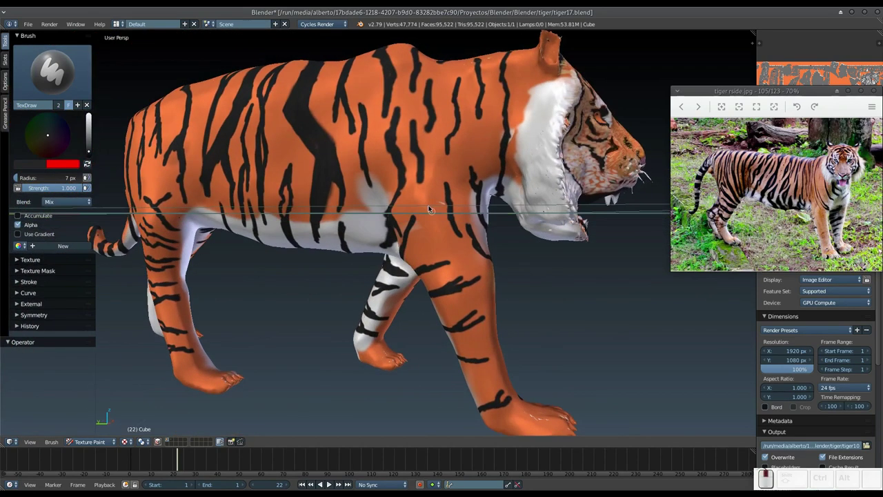
left_click_drag(452, 205, 454, 190)
left_click_drag(450, 196, 453, 207)
left_click(449, 199)
left_click_drag(437, 178, 453, 236)
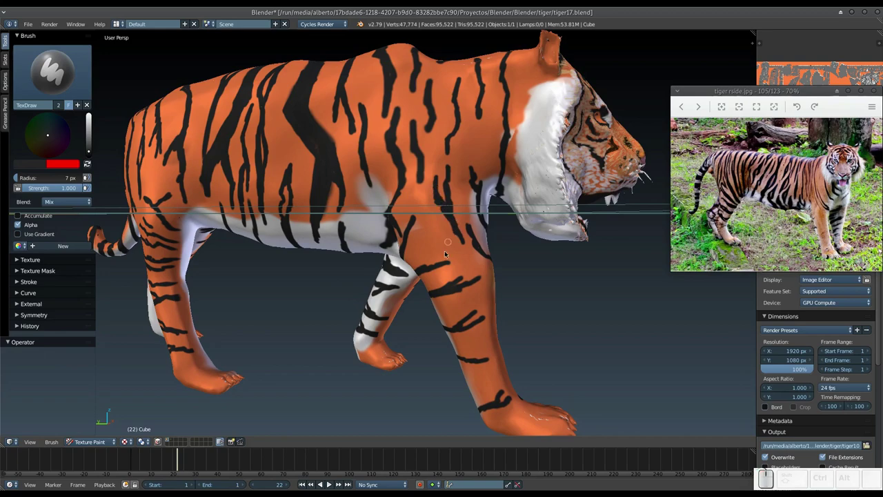
middle_click(449, 258)
left_click_drag(473, 252, 404, 243)
left_click_drag(401, 247, 374, 255)
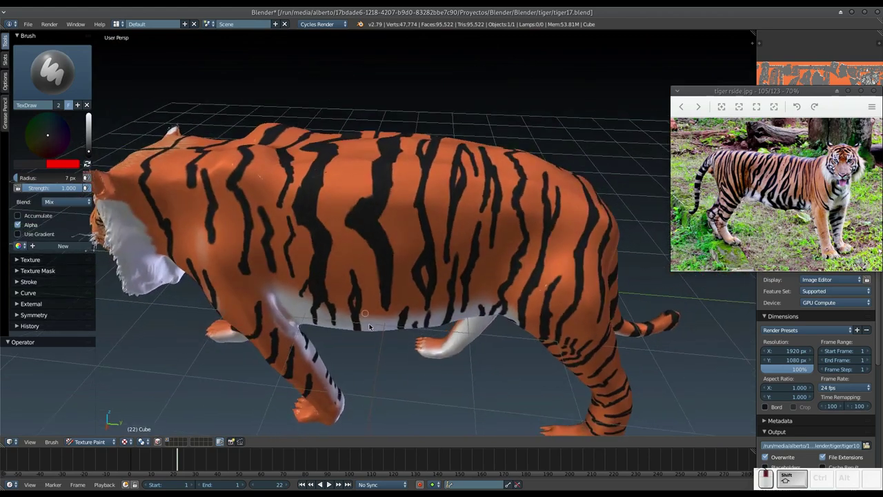
Step: Add black stripes over the shoulder area and upper flank
middle_click(388, 252)
middle_click(372, 247)
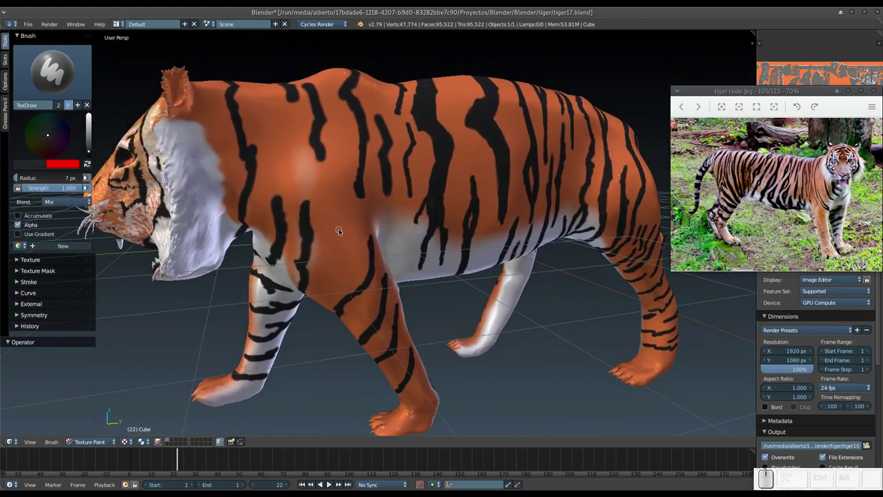
left_click_drag(372, 222, 345, 244)
middle_click(335, 275)
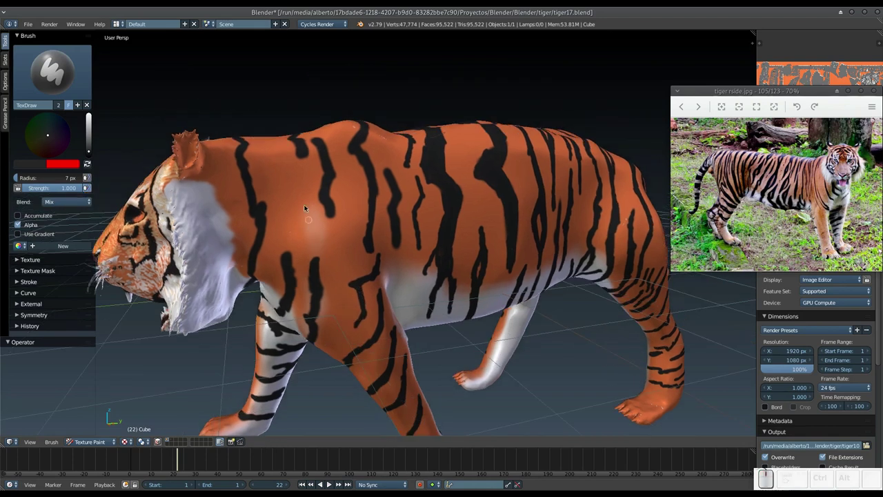
left_click_drag(288, 173, 287, 163)
left_click_drag(288, 161, 291, 181)
left_click(288, 150)
Step: Paint a long stripe along the side and short strokes near the front leg and upper body
middle_click(295, 191)
left_click(281, 212)
left_click_drag(290, 223, 503, 155)
left_click(501, 161)
left_click_drag(497, 163, 500, 163)
left_click_drag(500, 163, 494, 175)
left_click(484, 176)
middle_click(494, 194)
left_click_drag(491, 206, 498, 205)
middle_click(489, 224)
Step: Paint black stripes across the back and along the spine
left_click_drag(465, 218, 459, 250)
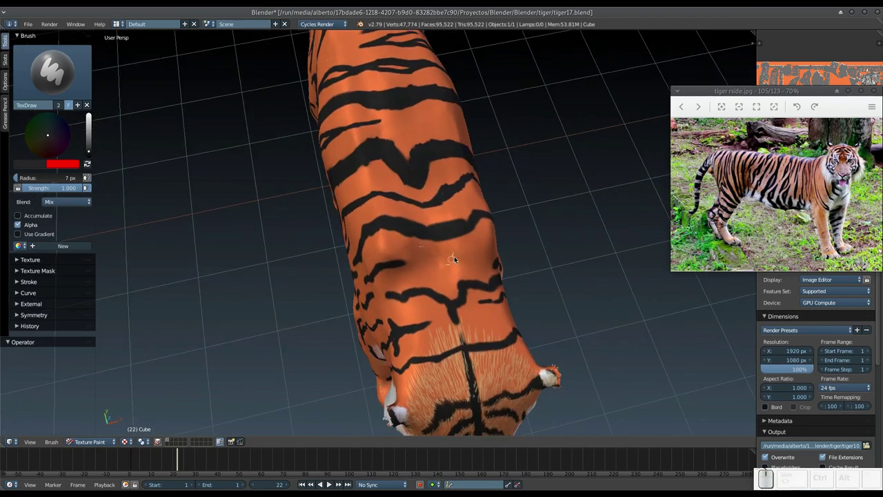
left_click_drag(456, 261, 433, 254)
left_click_drag(428, 253, 449, 252)
left_click(450, 252)
left_click_drag(421, 262, 369, 271)
middle_click(344, 275)
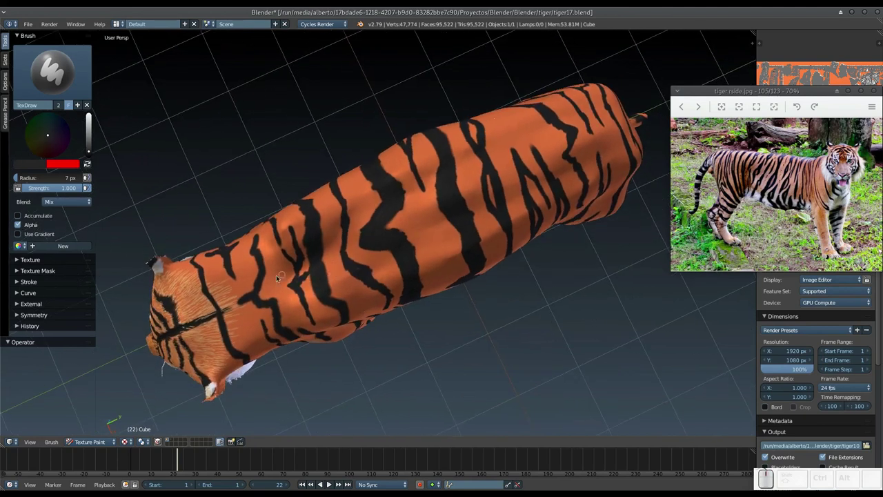
Step: Enlarge the brush radius with F and paint thick curved stripes over the rump and hind leg
key("f")
left_click(269, 292)
left_click_drag(261, 300, 417, 226)
left_click_drag(397, 234, 480, 197)
left_click_drag(466, 199, 516, 174)
left_click_drag(531, 169, 238, 309)
left_click(229, 311)
Step: Orbit to the rear and paint a black stripe on the hind leg
middle_click(358, 263)
middle_click(379, 273)
middle_click(363, 291)
middle_click(382, 263)
middle_click(338, 262)
left_click_drag(319, 172, 318, 176)
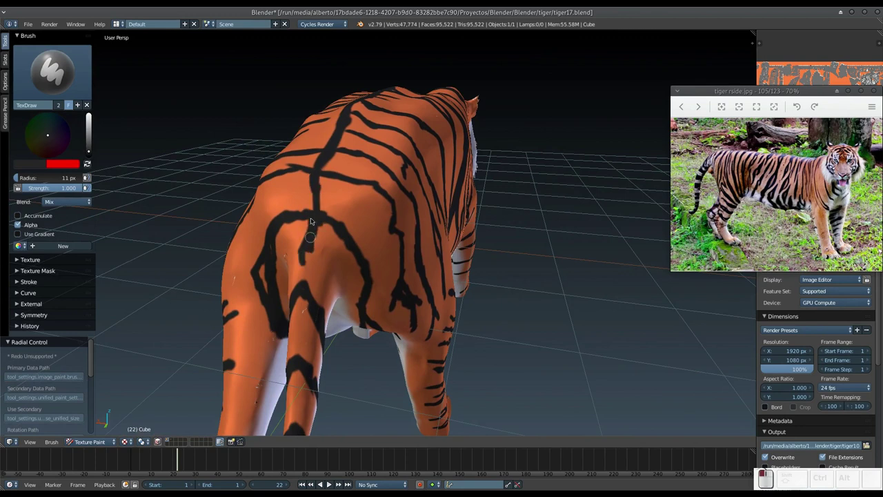
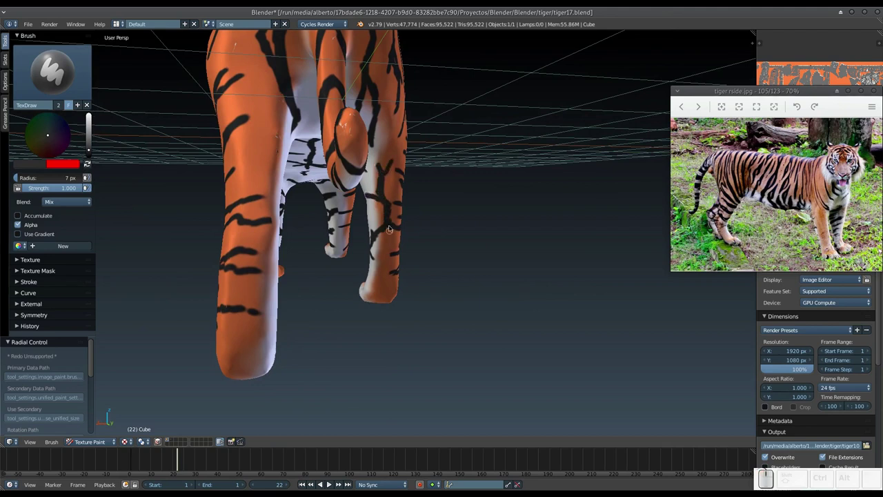
Step: Paint the first black stripes across the inner hind leg and the white leg from beneath
left_click_drag(388, 240, 350, 287)
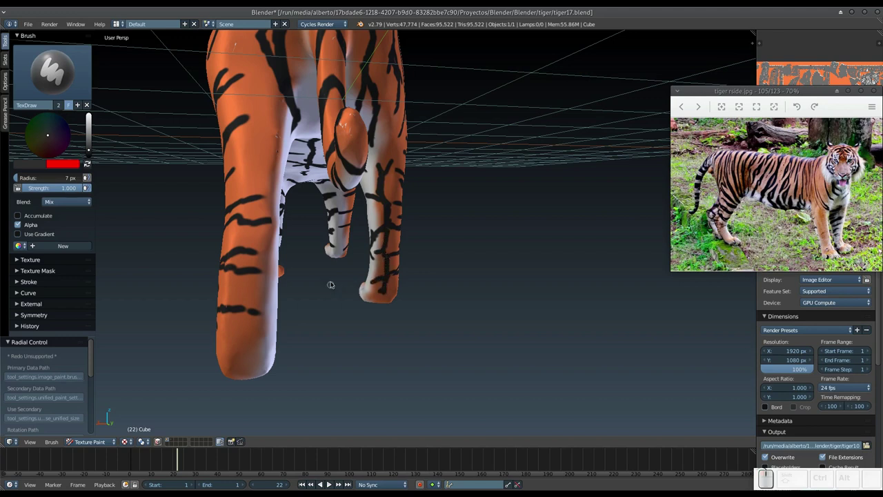
middle_click(321, 300)
middle_click(341, 285)
middle_click(333, 299)
left_click_drag(321, 174, 320, 133)
left_click_drag(323, 133, 347, 187)
middle_click(348, 187)
middle_click(324, 163)
left_click_drag(287, 119, 276, 124)
left_click_drag(261, 114, 237, 128)
left_click(232, 129)
Step: Add black stripes to the inner front leg and thigh, dabbing extra paint where needed
middle_click(253, 149)
left_click_drag(233, 168, 234, 163)
left_click_drag(236, 164, 241, 185)
left_click_drag(238, 181, 265, 191)
middle_click(256, 187)
left_click_drag(168, 193, 171, 195)
middle_click(189, 203)
left_click(256, 182)
Step: Touch up the leg stripes, add one on the tail, and undo a stray dab before redoing it
middle_click(263, 184)
left_click(217, 200)
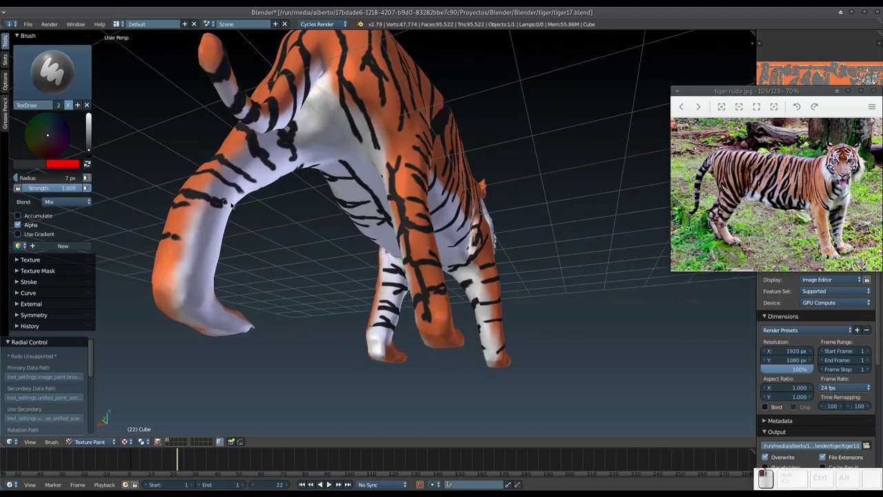
left_click_drag(185, 210, 216, 205)
left_click(218, 205)
middle_click(219, 189)
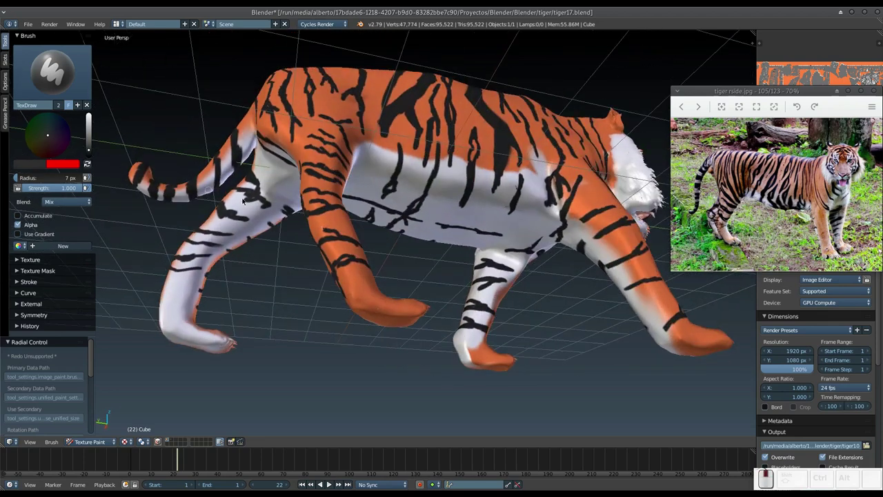
left_click(234, 229)
key("ctrl+z")
left_click(234, 236)
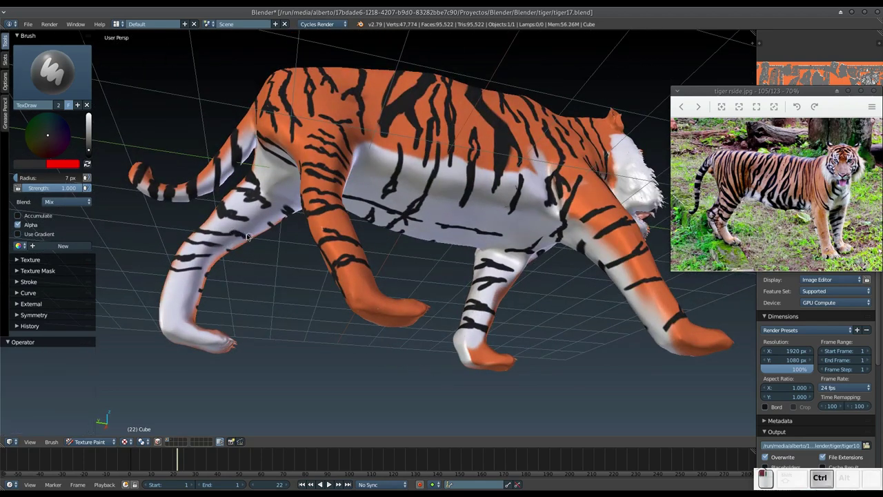
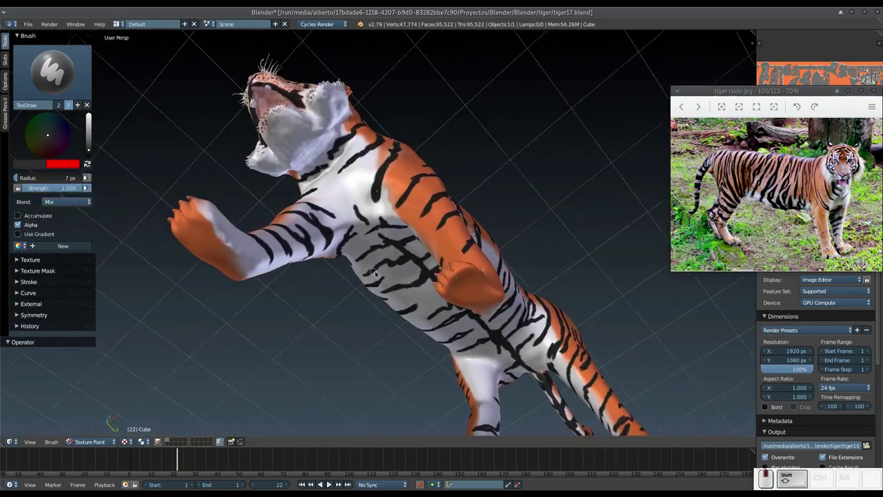
Step: Paint a black stripe onto the tiger's white chest
left_click_drag(336, 165, 355, 179)
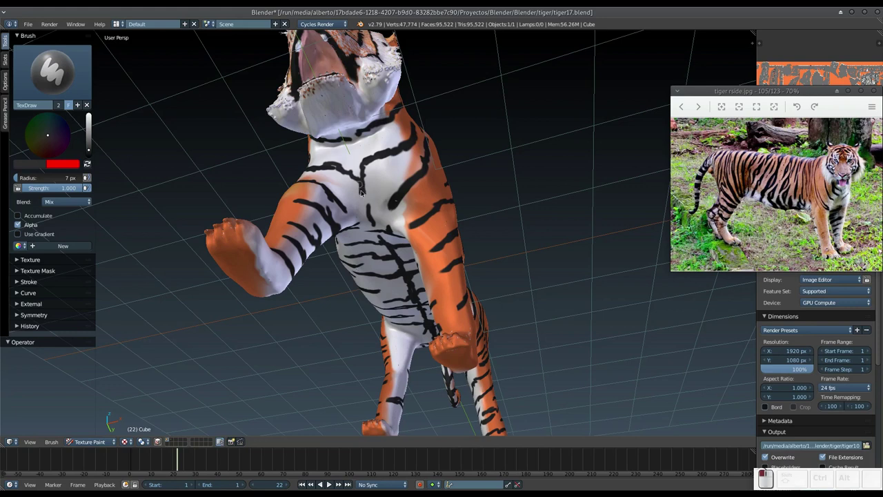
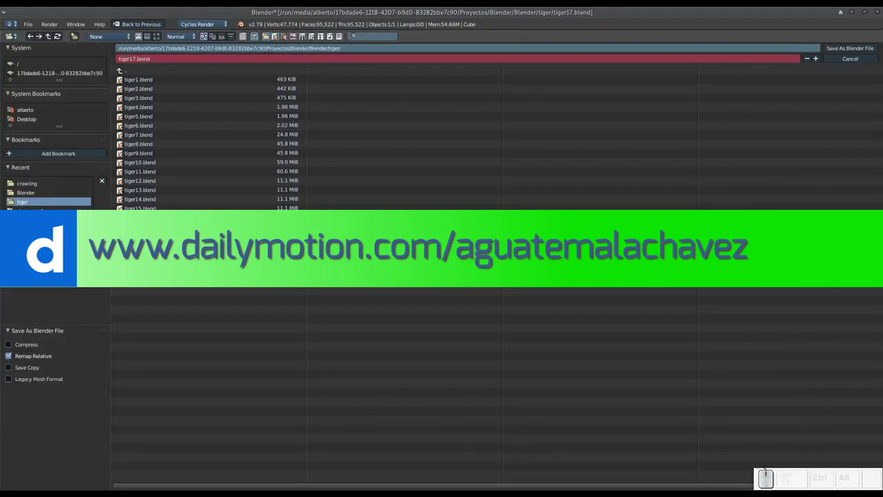
Step: Increment the file name to tiger18.blend, save, and orbit to view the tiger head-on
key("KP_Add")
key("KP_Enter")
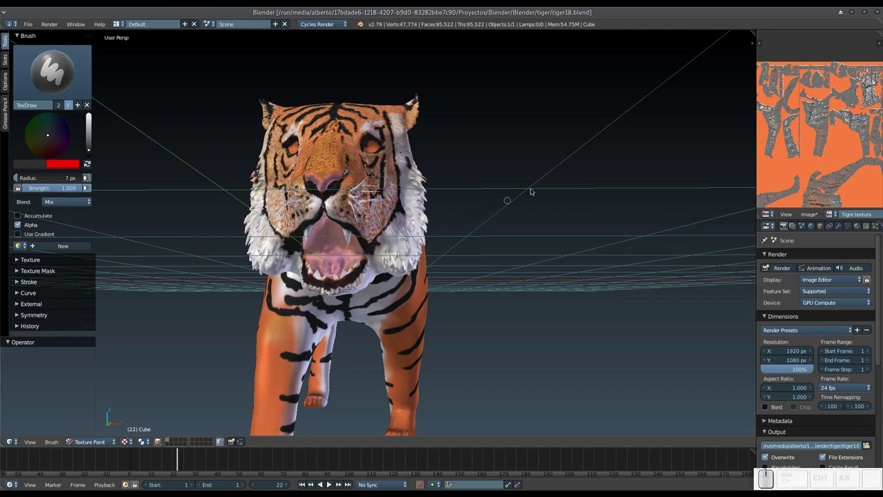
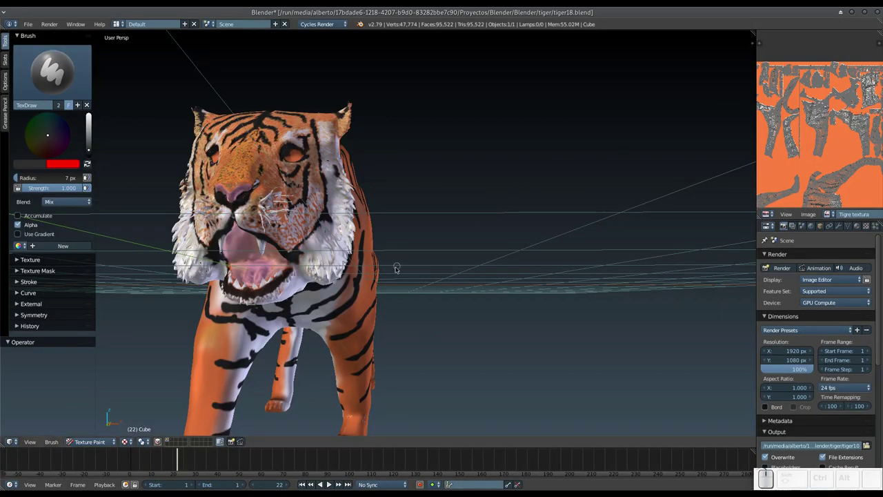
left_click_drag(386, 279, 468, 251)
middle_click(471, 248)
middle_click(477, 225)
left_click_drag(478, 258, 454, 298)
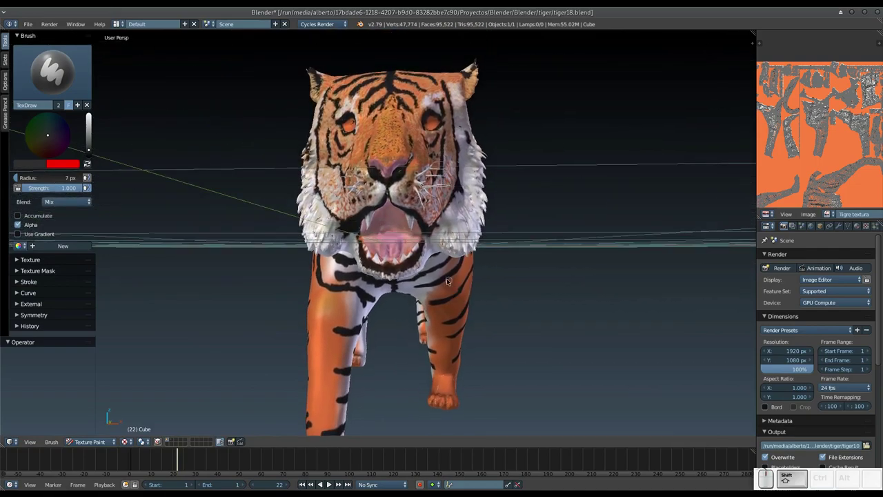